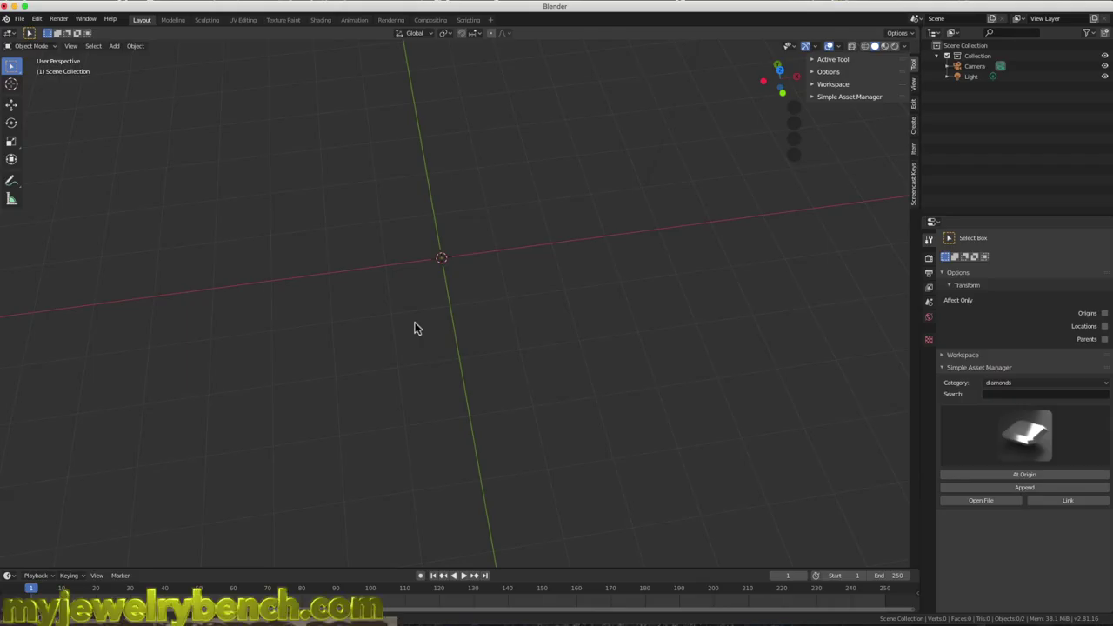
- Add a text object, clear the placeholder word and begin the name with a capital C
{"action": "key", "text": "shift+a"}
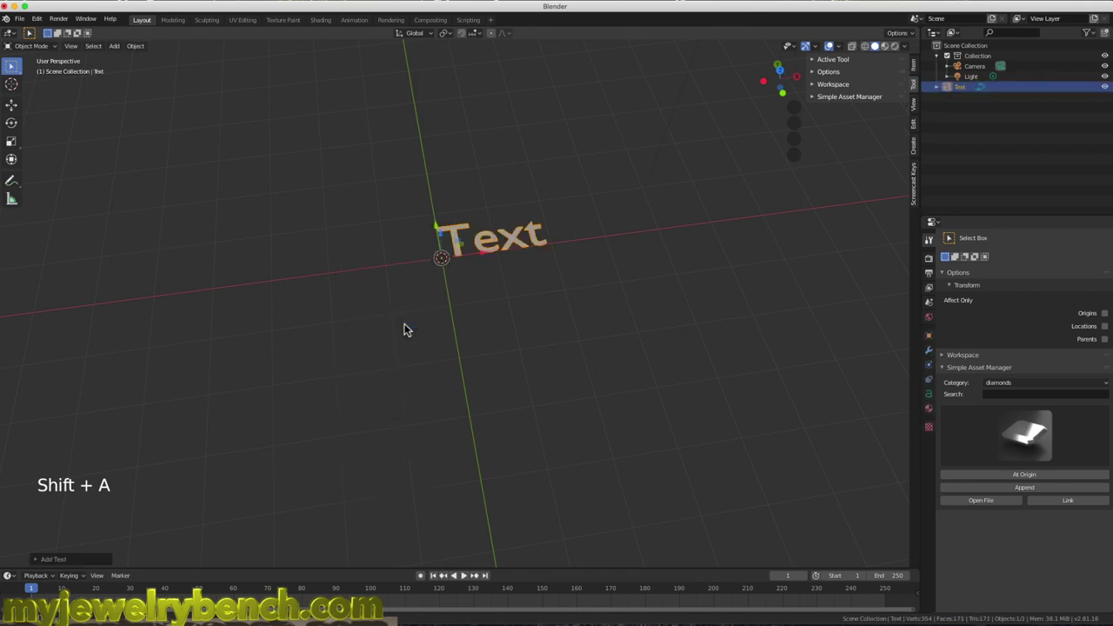
{"action": "key", "text": "Tab"}
{"action": "key", "text": "BackSpace"}
{"action": "key", "text": "BackSpace"}
{"action": "key", "text": "BackSpace"}
{"action": "key", "text": "BackSpace"}
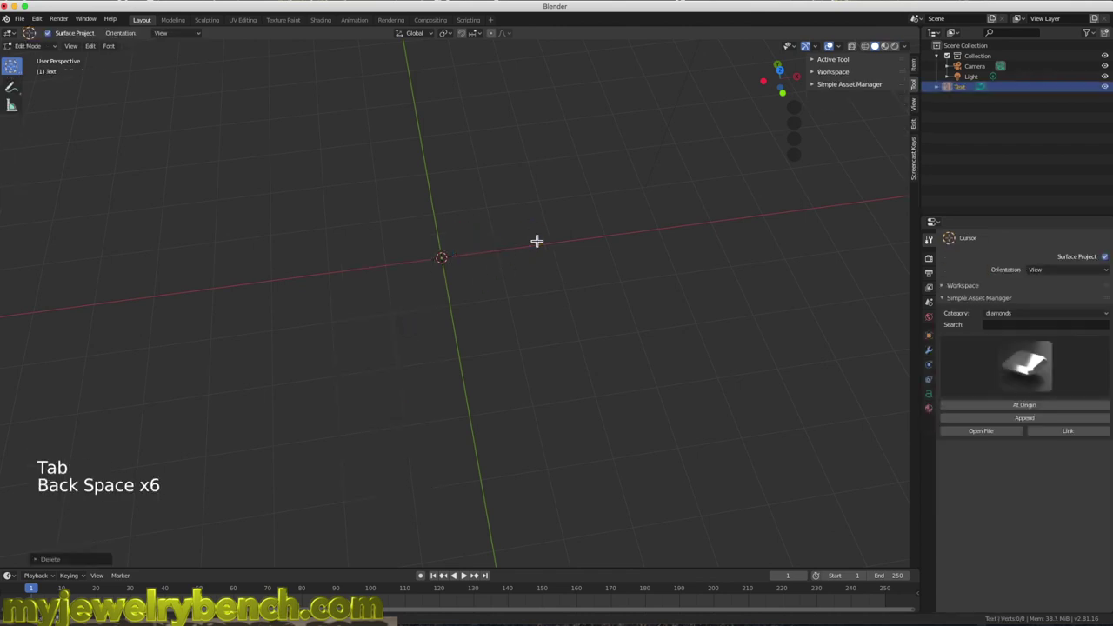
{"action": "key", "text": "shift+c"}
- Finish entering the remaining letters so the text reads 'Christine'
{"action": "key", "text": "h"}
{"action": "key", "text": "r"}
{"action": "key", "text": "i"}
{"action": "key", "text": "s"}
{"action": "key", "text": "t"}
{"action": "key", "text": "i"}
{"action": "key", "text": "n"}
{"action": "key", "text": "e"}
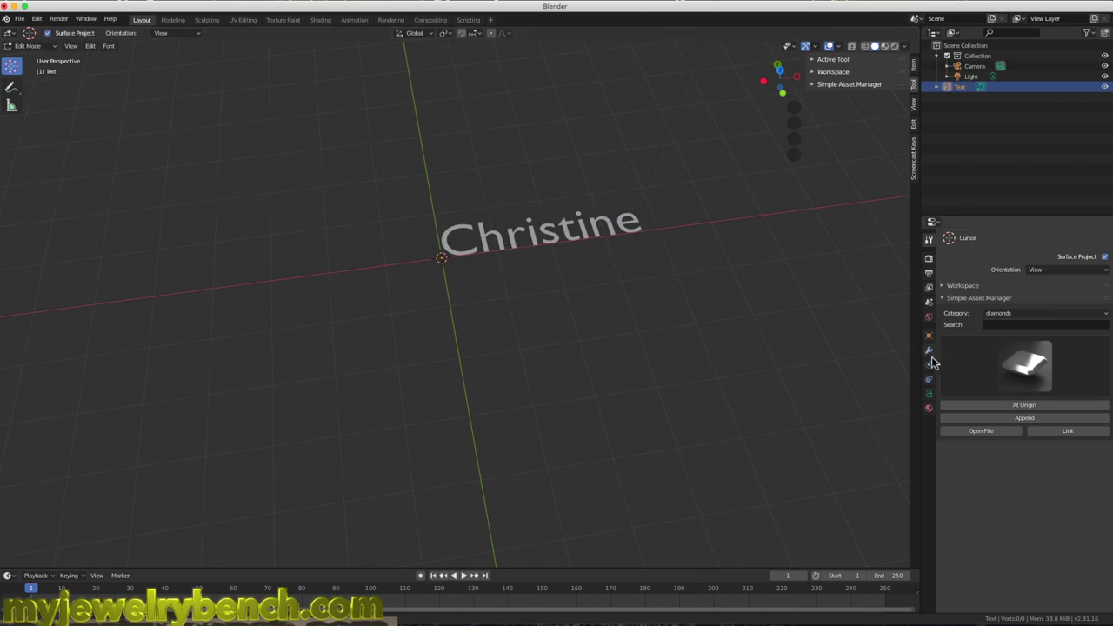
- In the text's Object Data font settings, browse for a heavier font file
{"action": "left_click", "coordinate": [928, 399]}
{"action": "left_click", "coordinate": [944, 346]}
{"action": "left_click", "coordinate": [948, 467]}
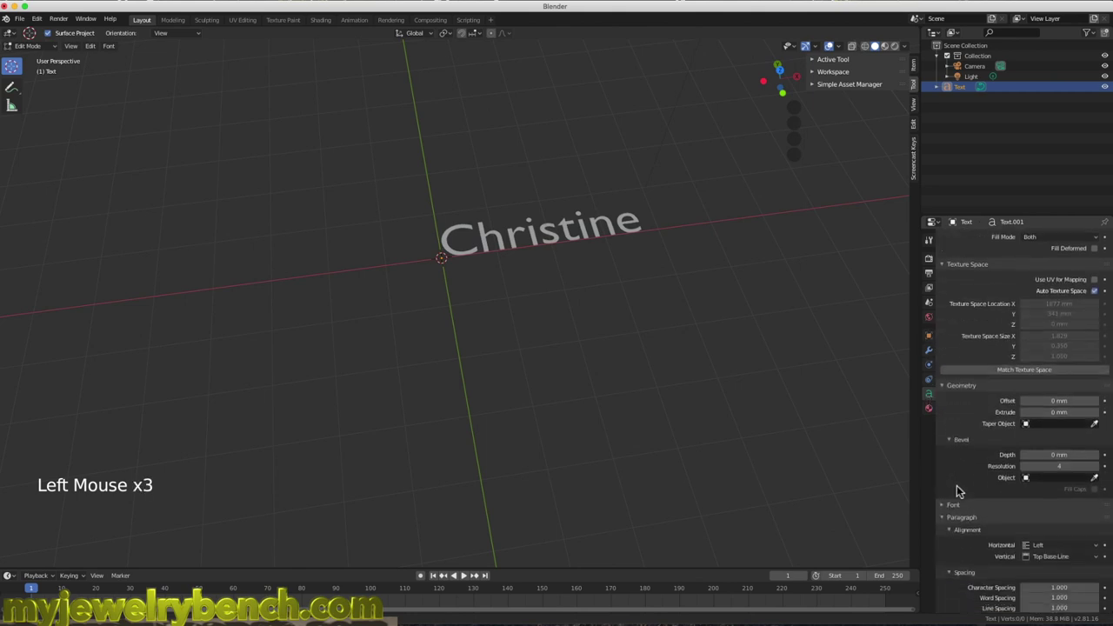
{"action": "left_click", "coordinate": [944, 461]}
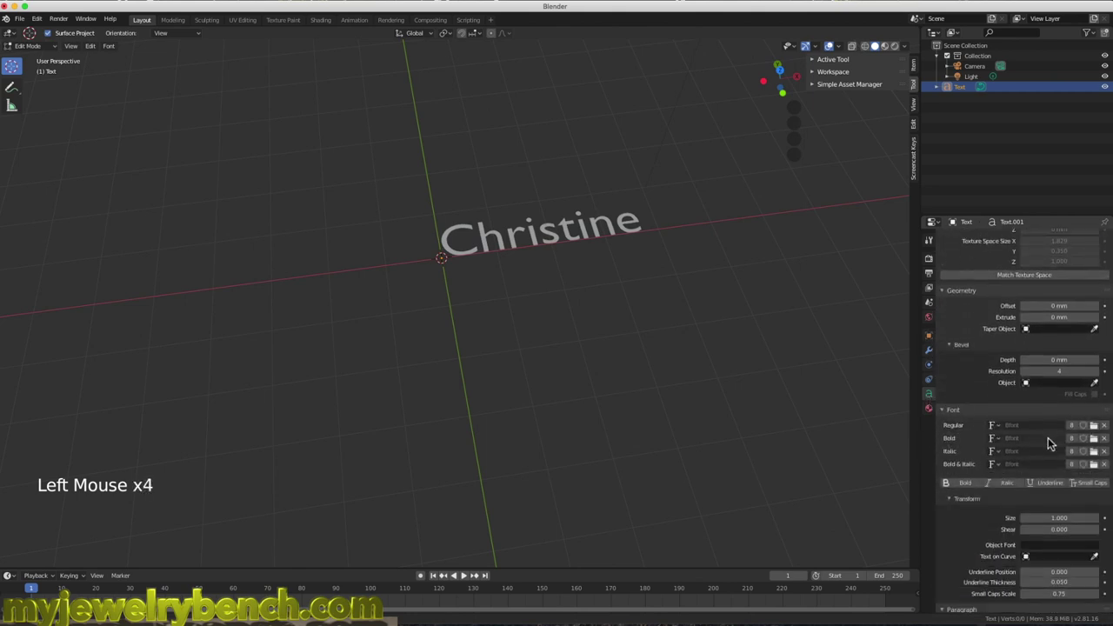
{"action": "left_click", "coordinate": [1095, 428]}
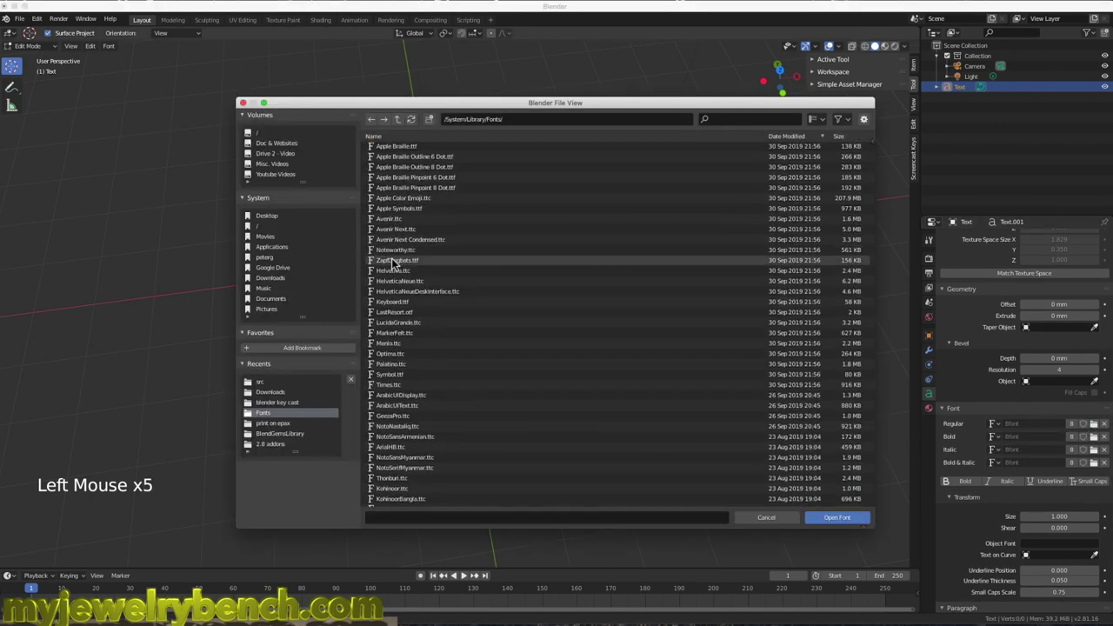
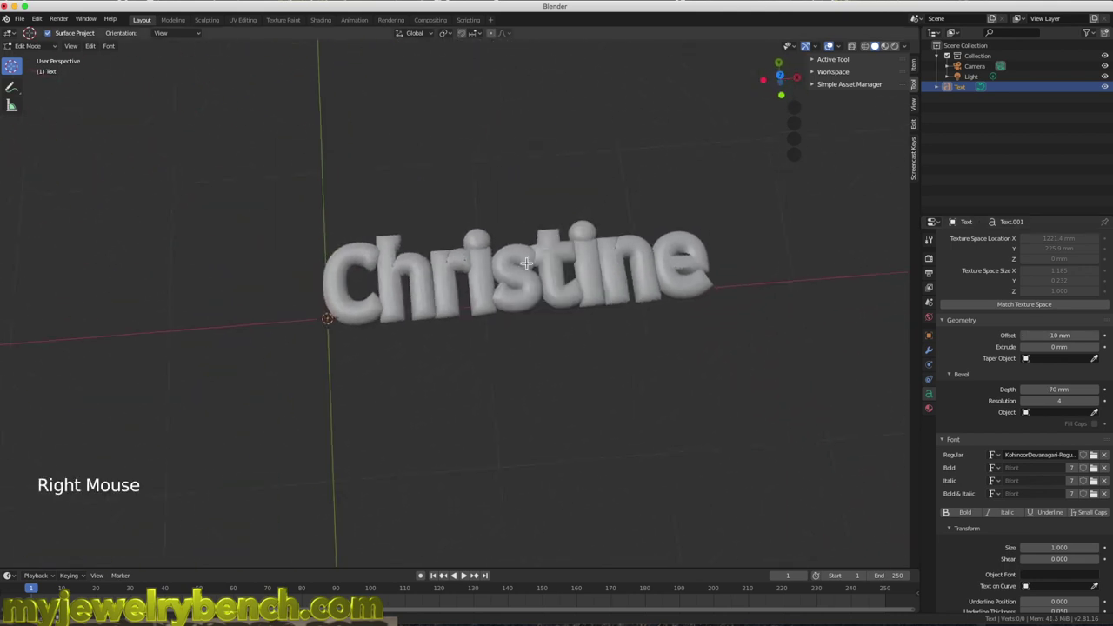
- Select the Christine text object in the Outliner and leave text editing
{"action": "right_click", "coordinate": [533, 269]}
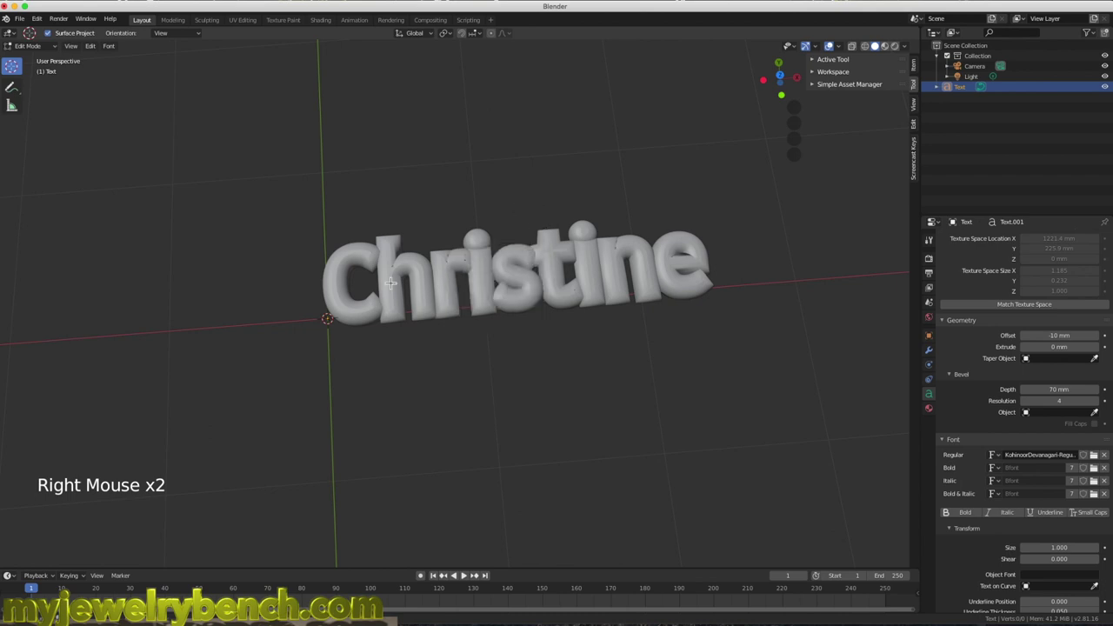
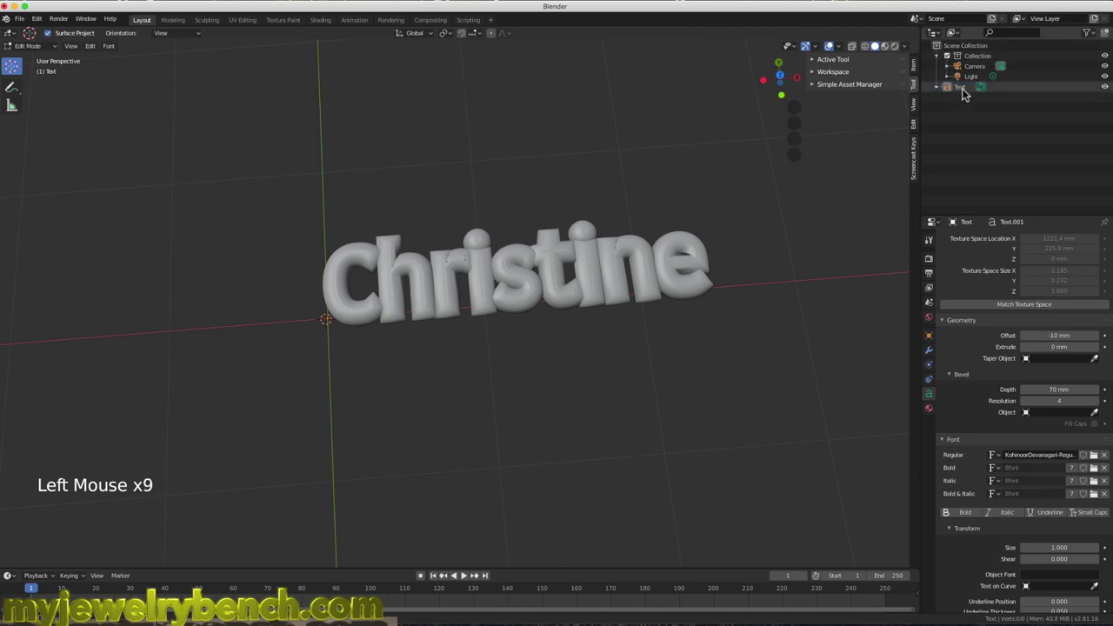
{"action": "left_click", "coordinate": [978, 90]}
{"action": "left_click", "coordinate": [985, 90]}
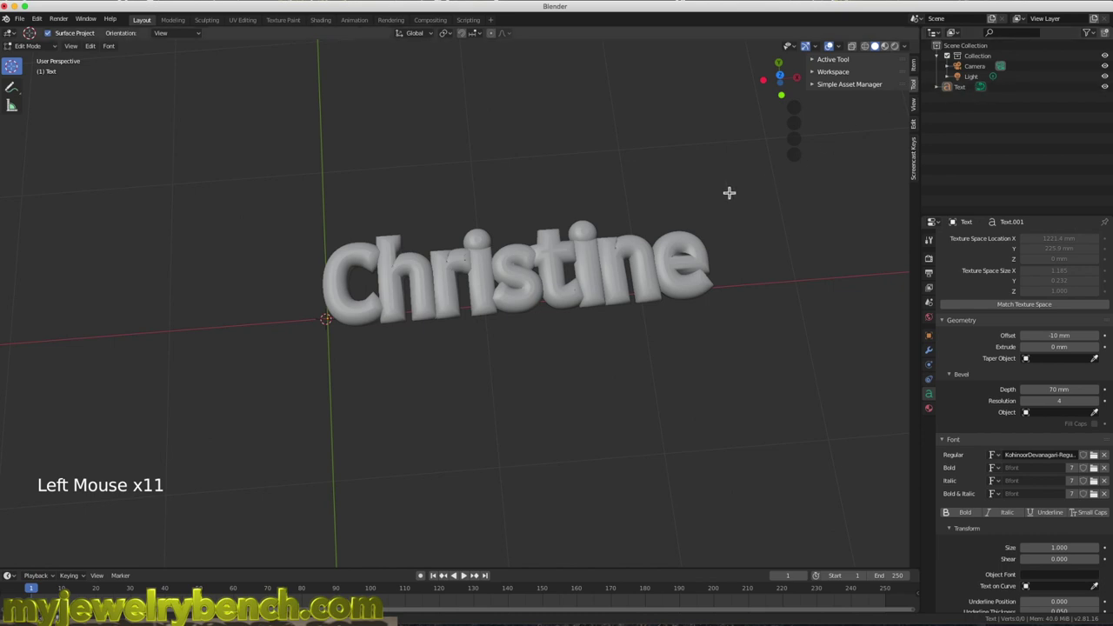
{"action": "key", "text": "Tab"}
{"action": "left_click", "coordinate": [962, 89]}
- Back in Object Mode, convert the Christine text into a mesh object
{"action": "key", "text": "Tab"}
{"action": "key", "text": "Tab"}
{"action": "key", "text": "Tab"}
{"action": "key", "text": "Tab"}
{"action": "right_click", "coordinate": [428, 266]}
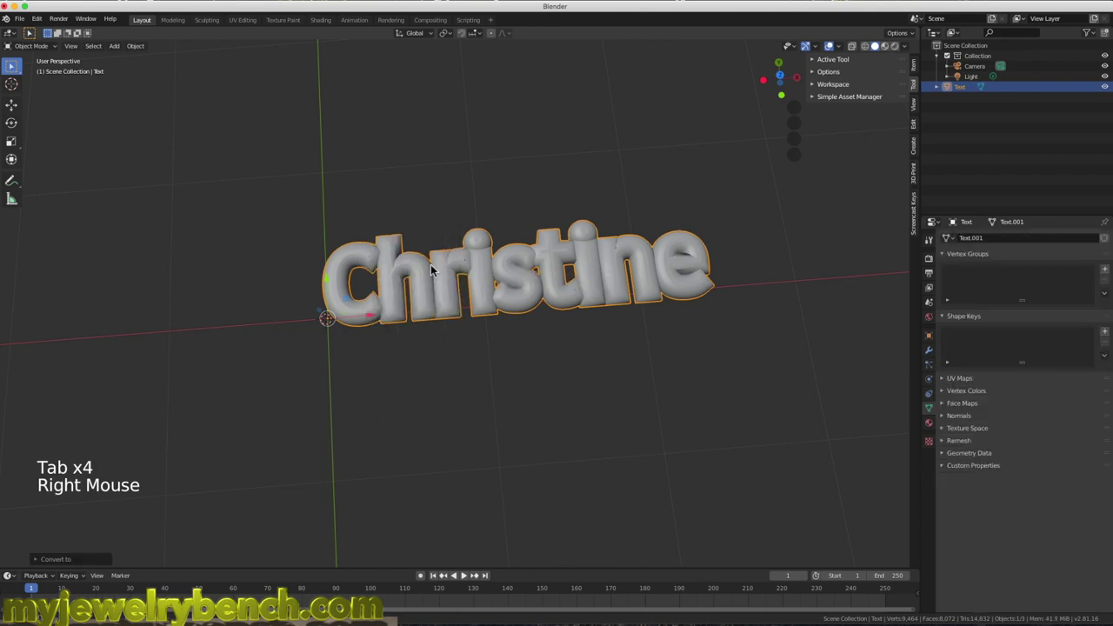
- Select all of the Christine mesh geometry in Edit Mode and return to Object Mode
{"action": "key", "text": "Tab"}
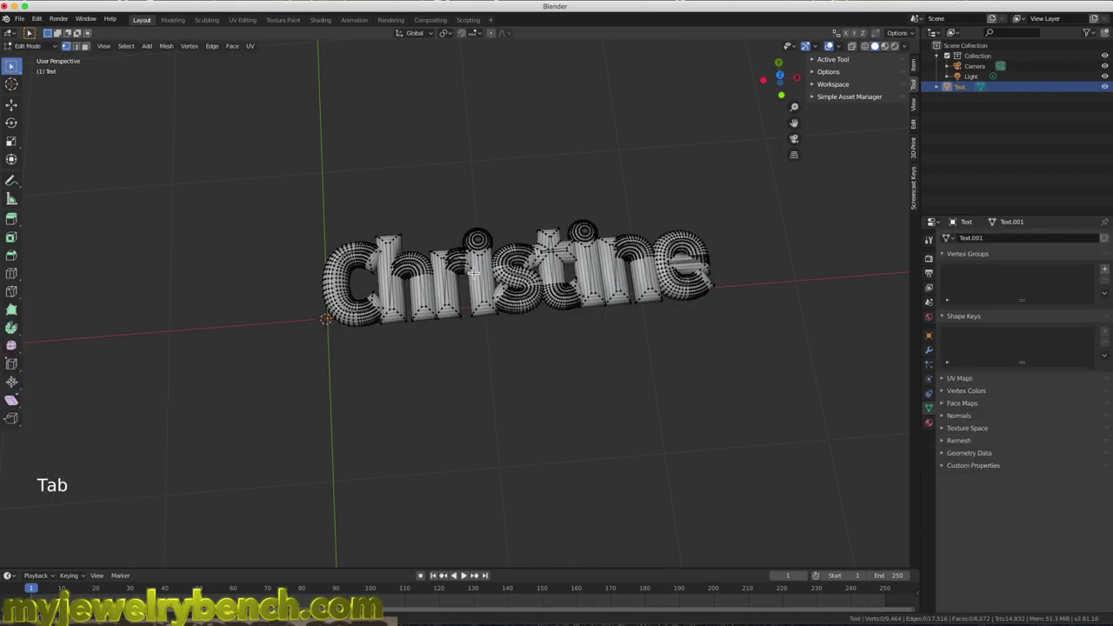
{"action": "key", "text": "a"}
{"action": "key", "text": "a"}
{"action": "key", "text": "a"}
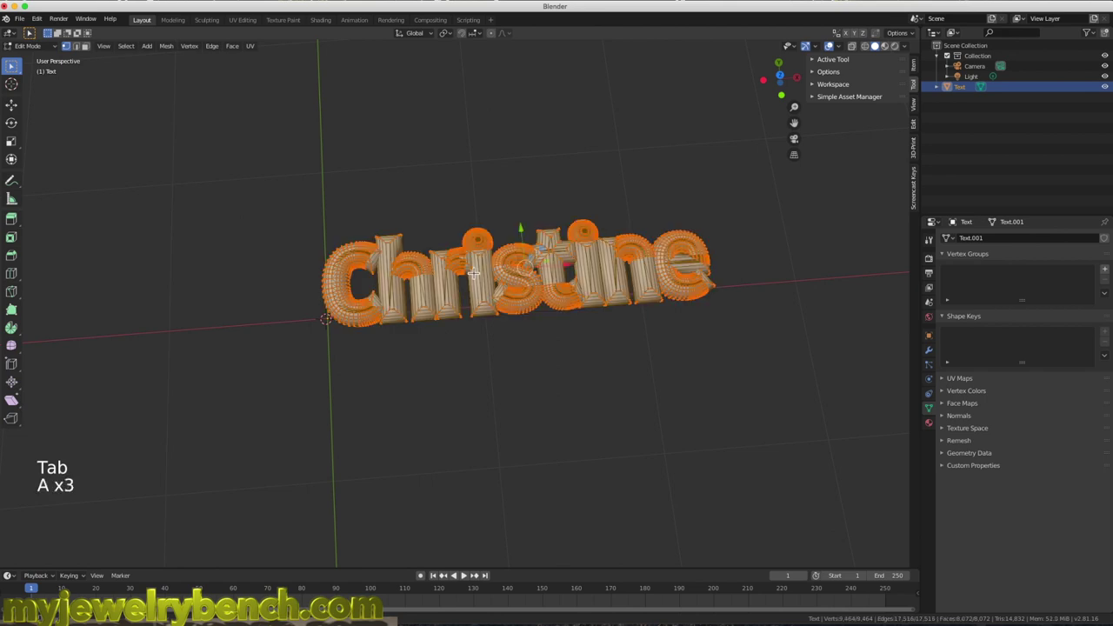
{"action": "key", "text": "Tab"}
- Set the origin to the lettering's geometry and snap the name onto the world origin
{"action": "right_click", "coordinate": [483, 273]}
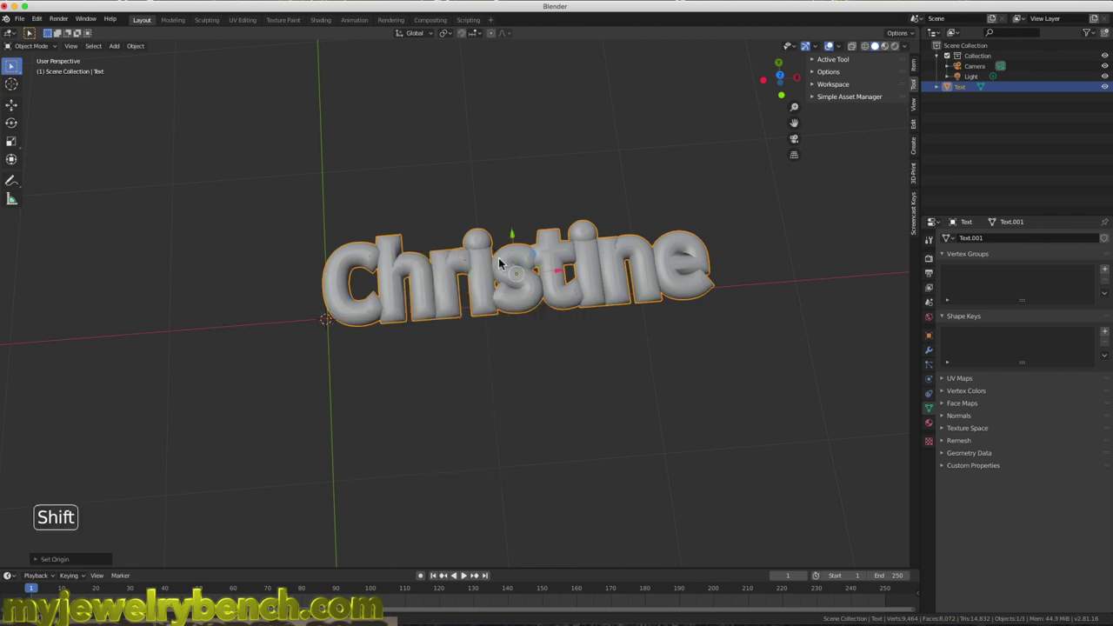
{"action": "key", "text": "shift+s"}
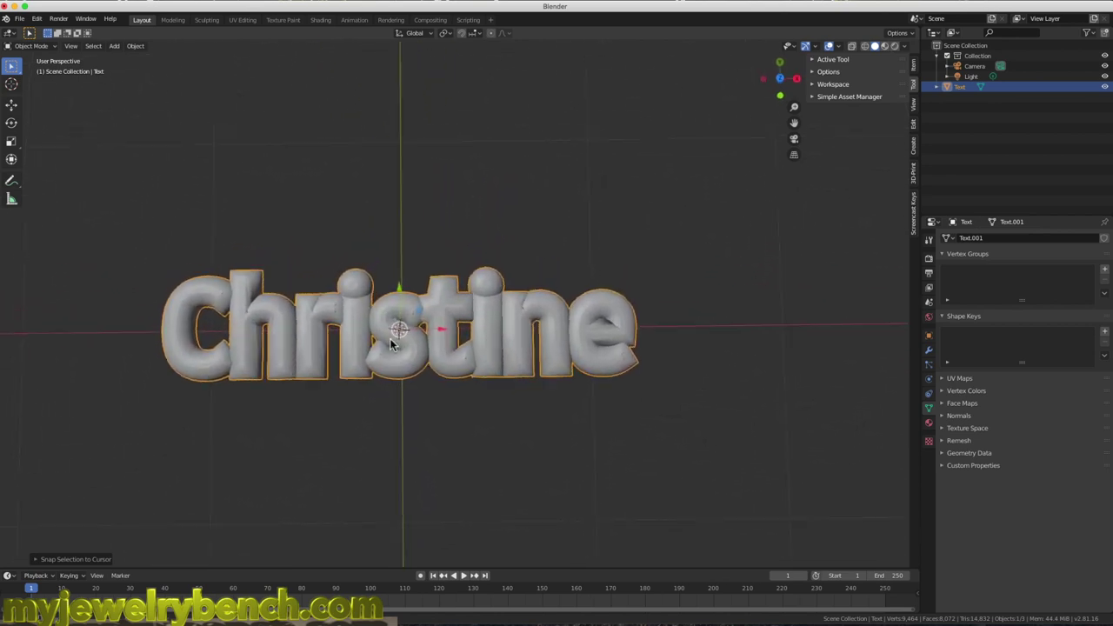
{"action": "key", "text": "Tab"}
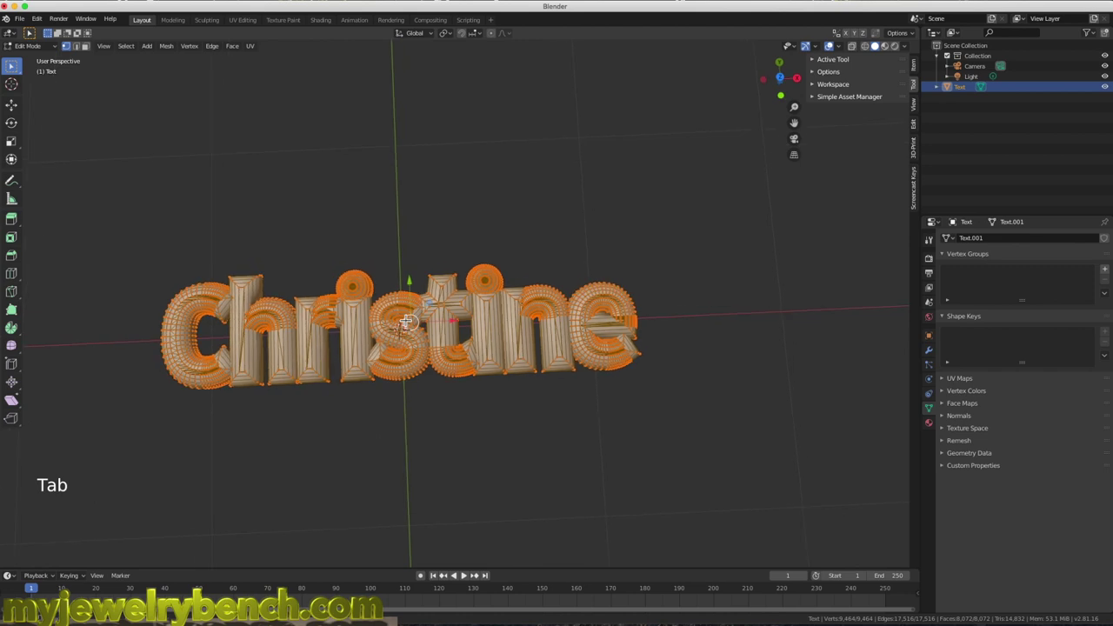
{"action": "key", "text": "Tab"}
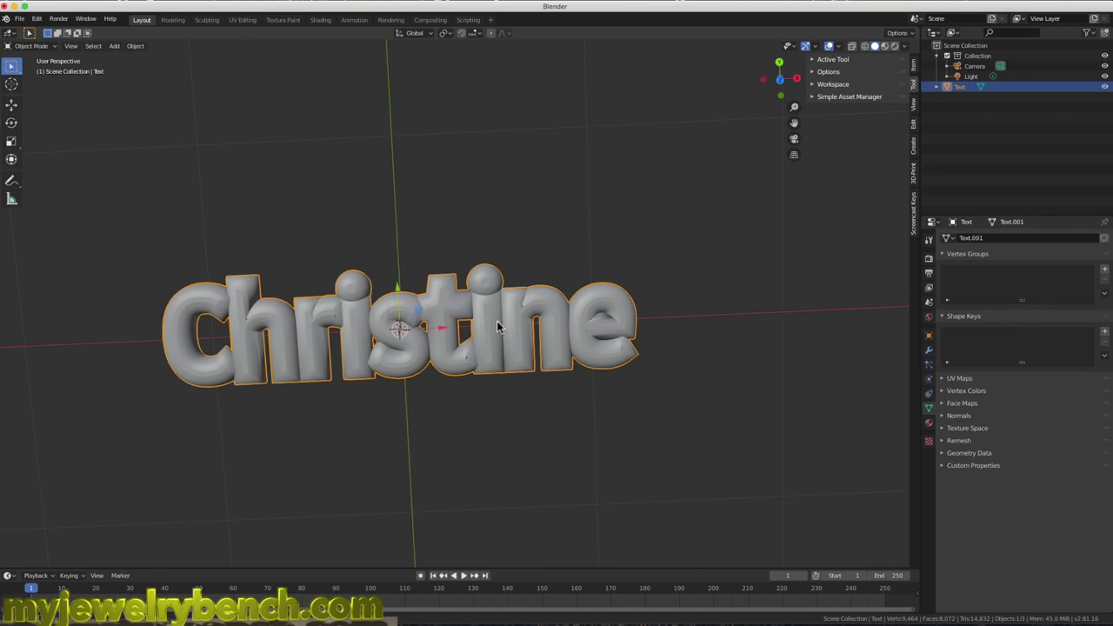
- From Top view, bend the whole lettering into a gentle arch with Warp/Bend
{"action": "key", "text": "Tab"}
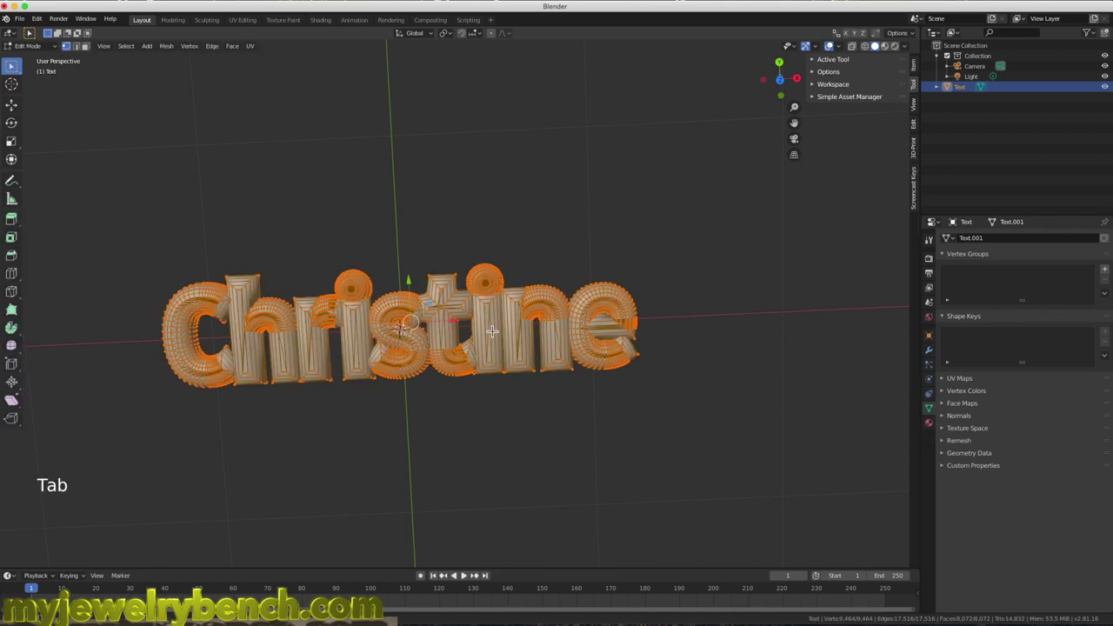
{"action": "key", "text": "KP_7"}
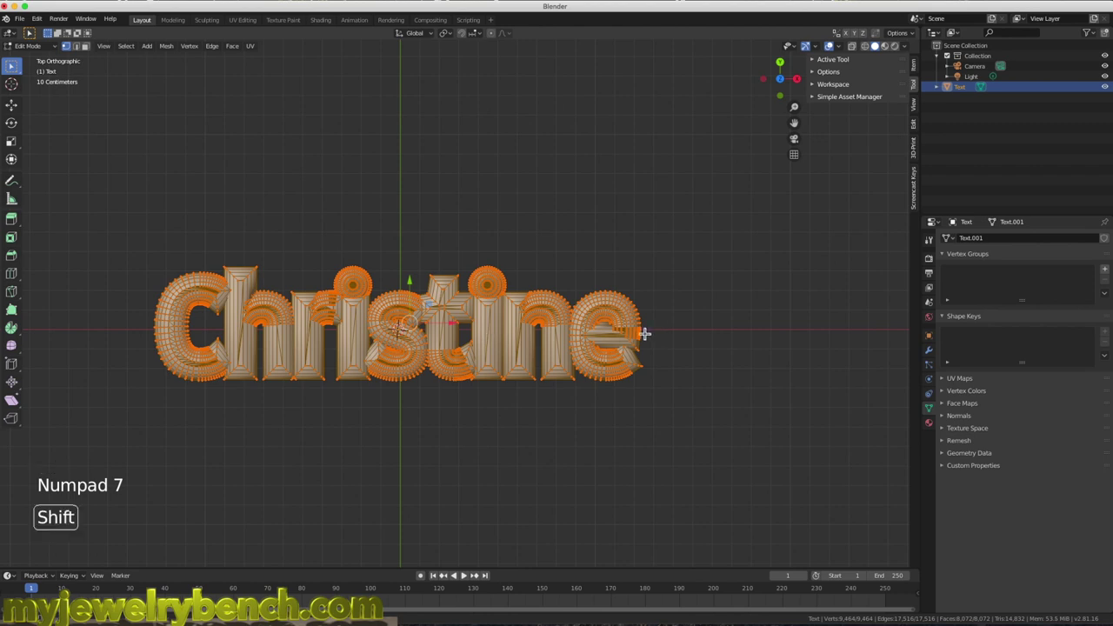
{"action": "key", "text": "shift+w"}
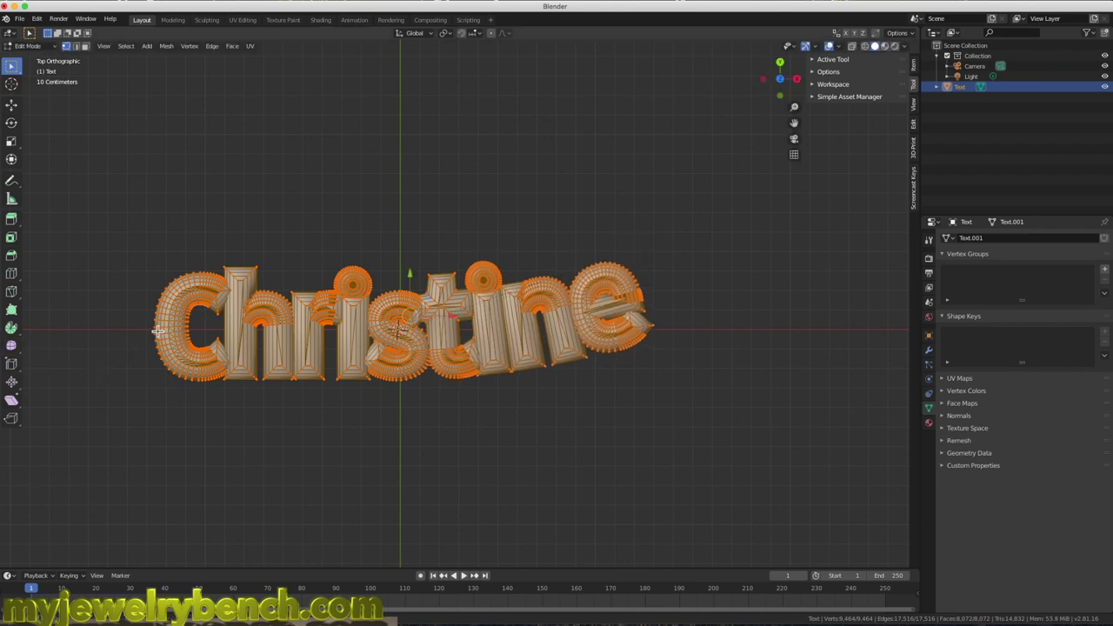
{"action": "key", "text": "shift+w"}
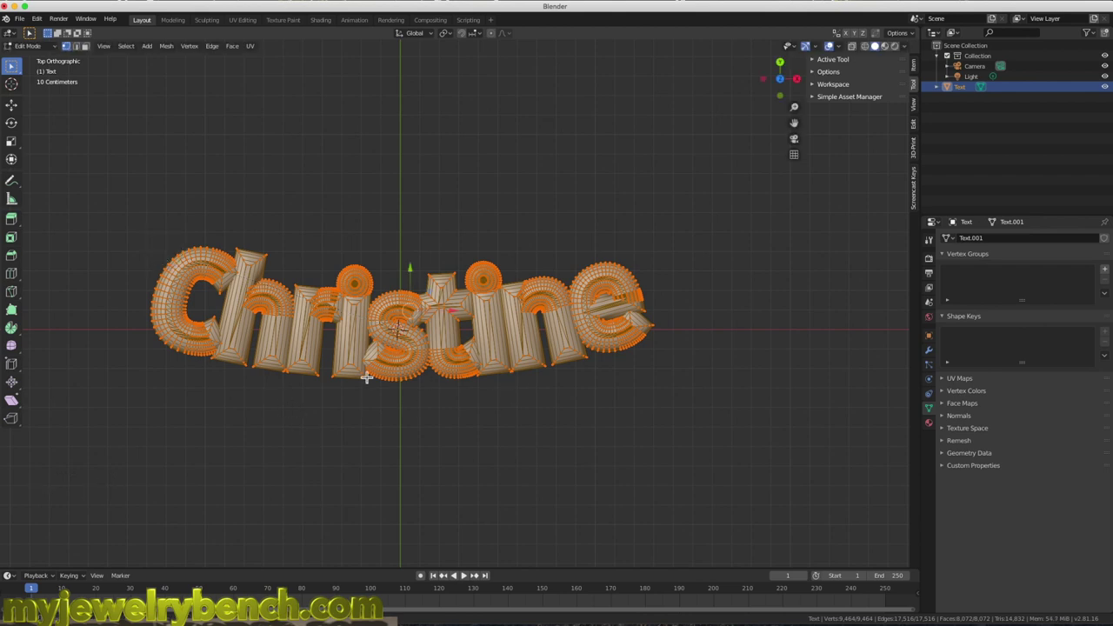
{"action": "key", "text": "Tab"}
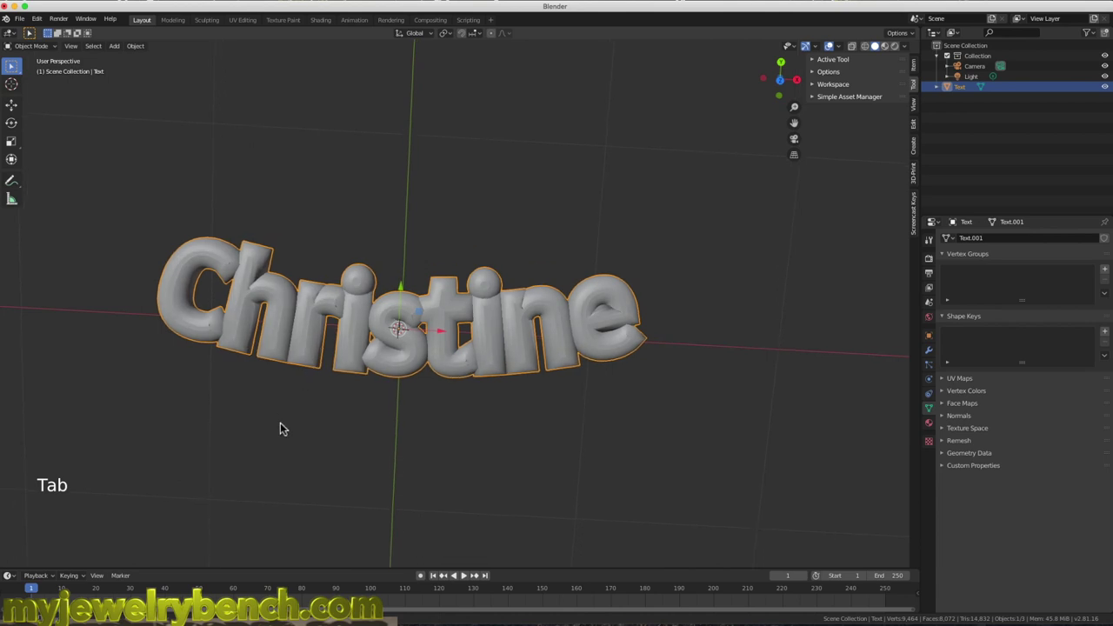
- Add a cube and shrink it down to a small support block
{"action": "key", "text": "shift+a"}
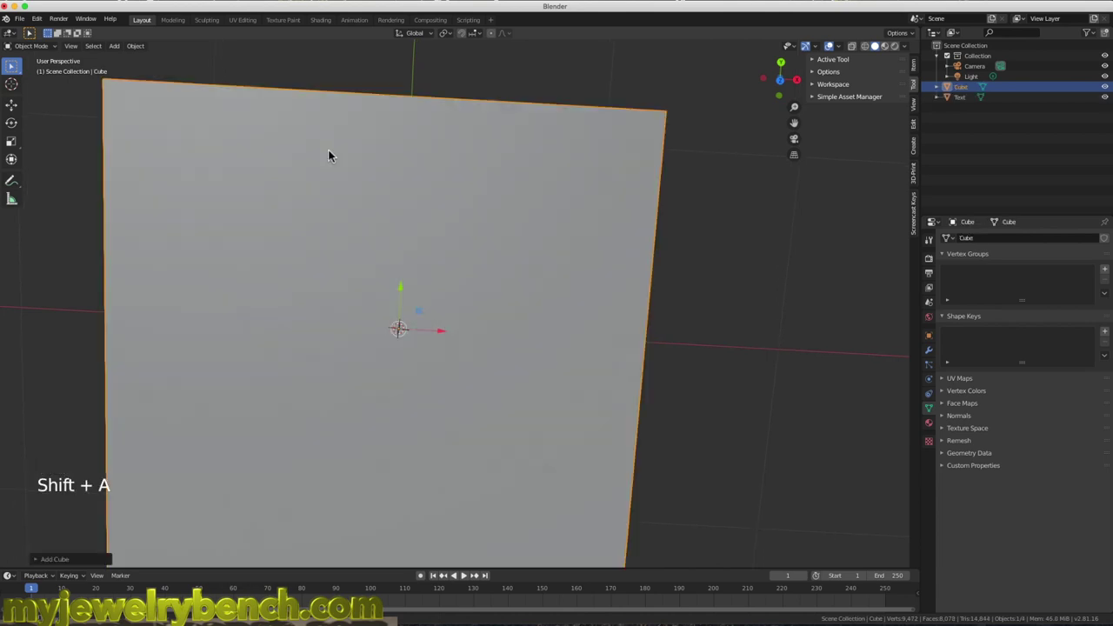
{"action": "key", "text": "s"}
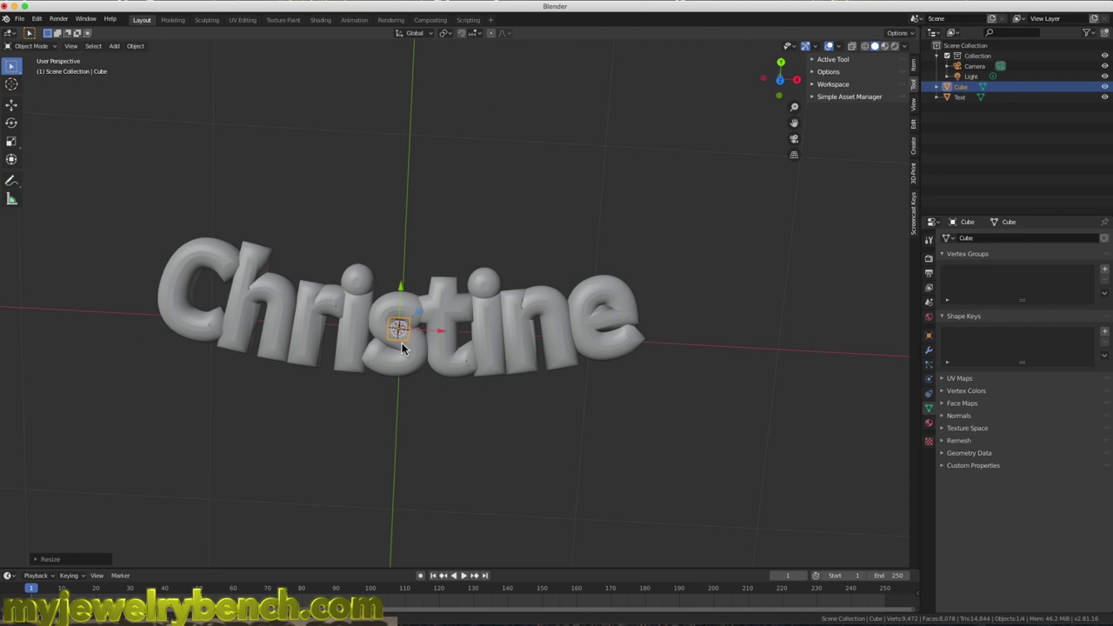
{"action": "key", "text": "g"}
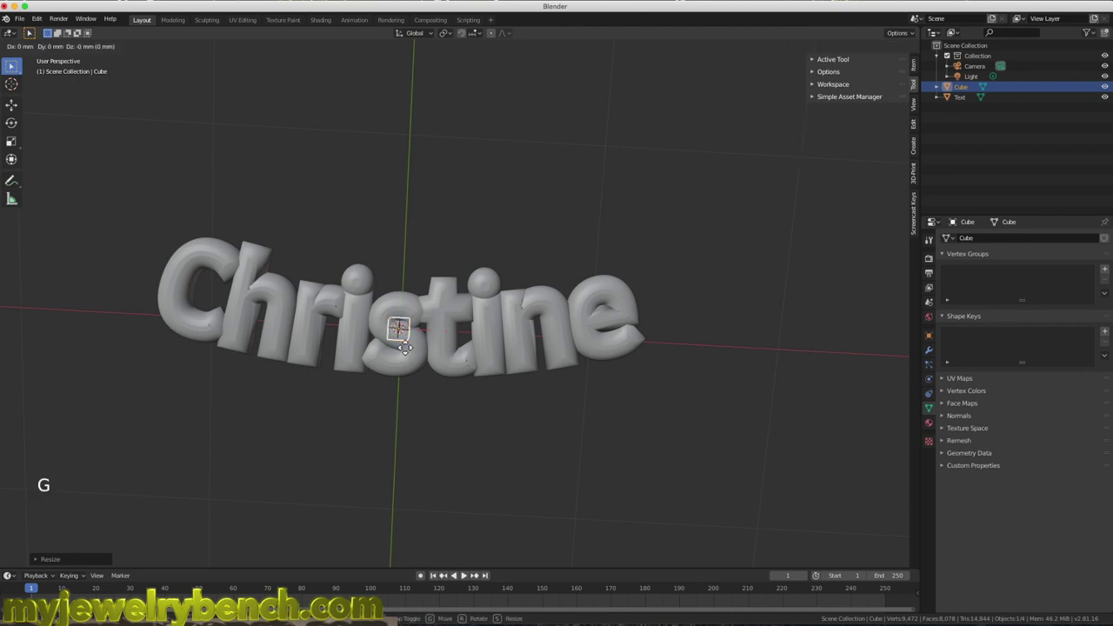
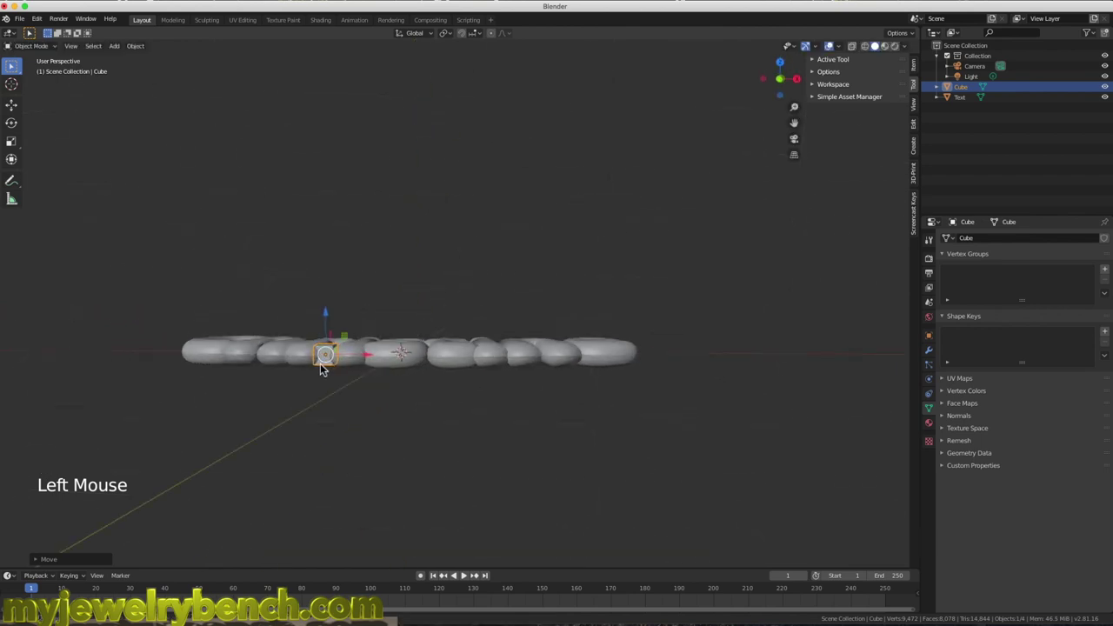
{"action": "key", "text": "s"}
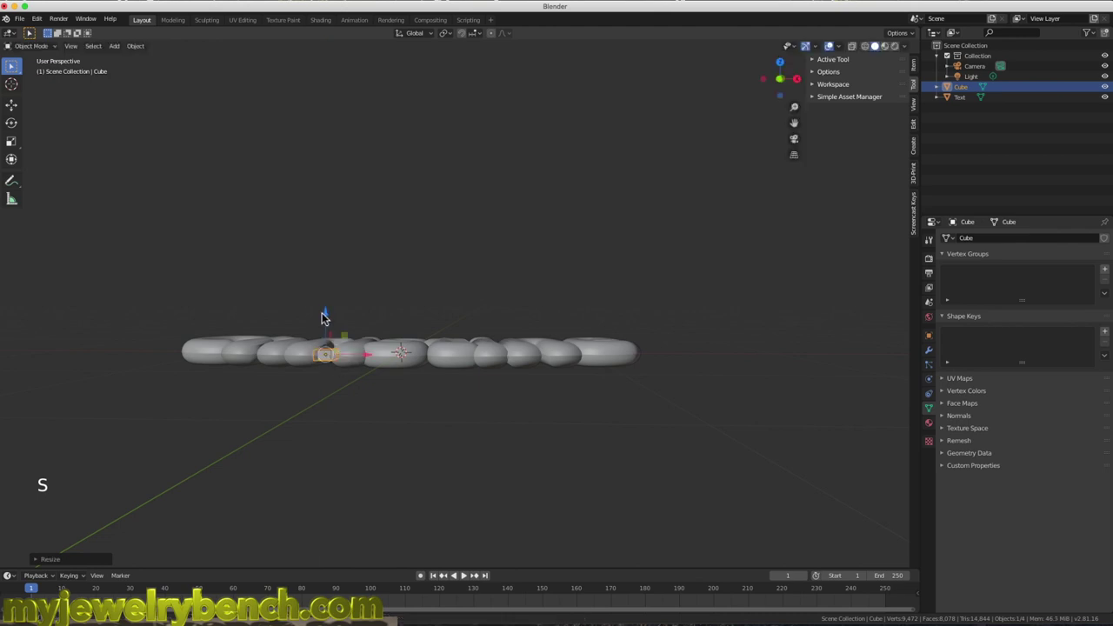
- Place, resize and rotate the cube so it sits under the h and r
{"action": "left_click", "coordinate": [325, 317]}
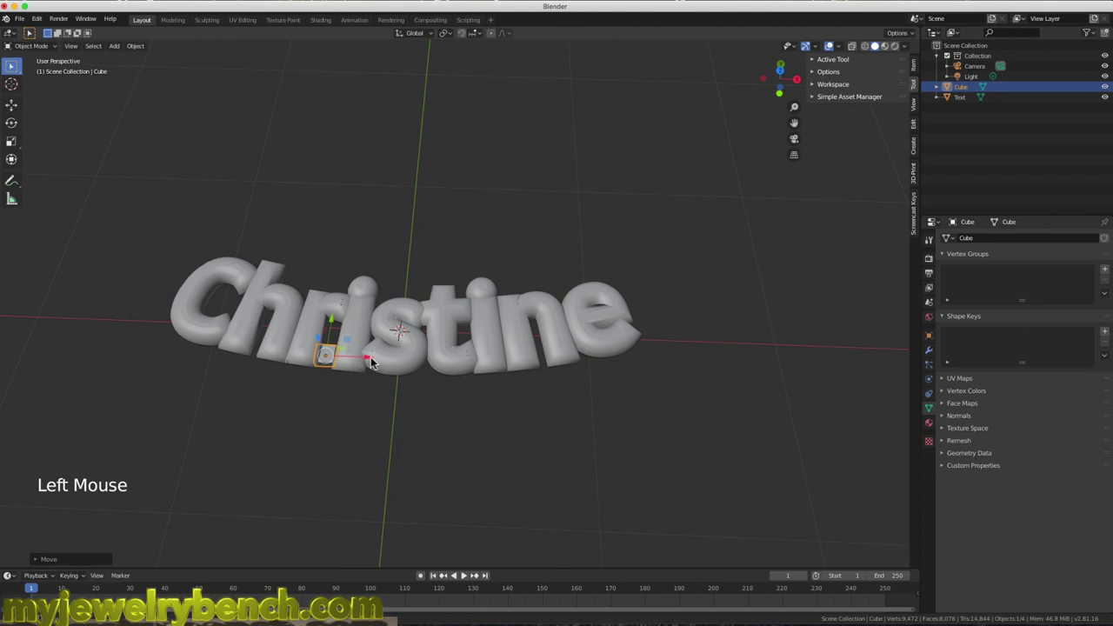
{"action": "left_click", "coordinate": [377, 362]}
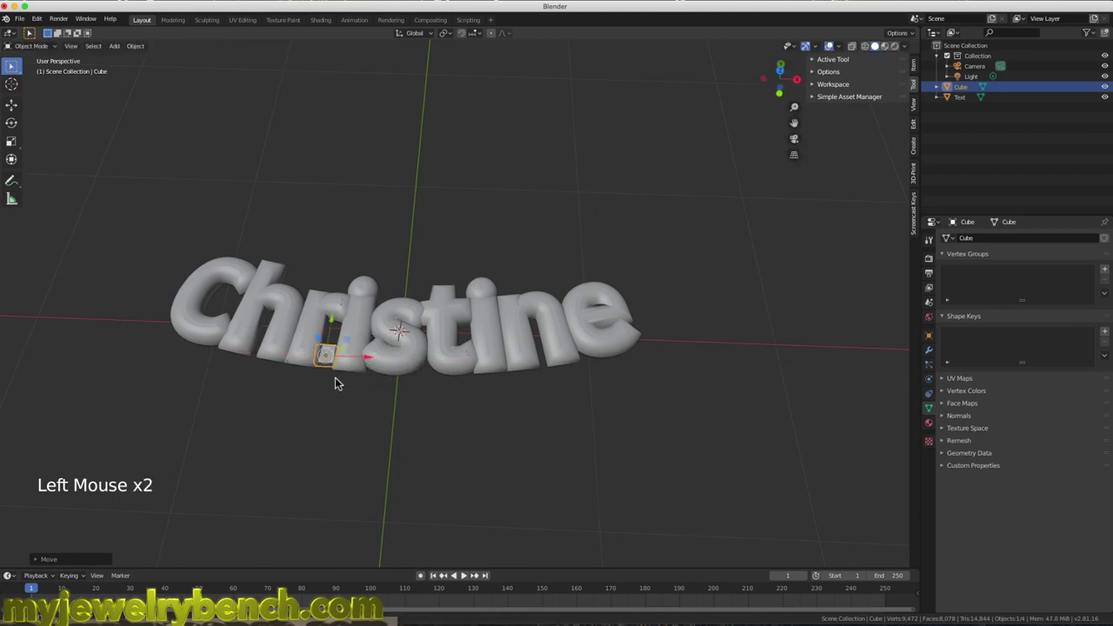
{"action": "key", "text": "s"}
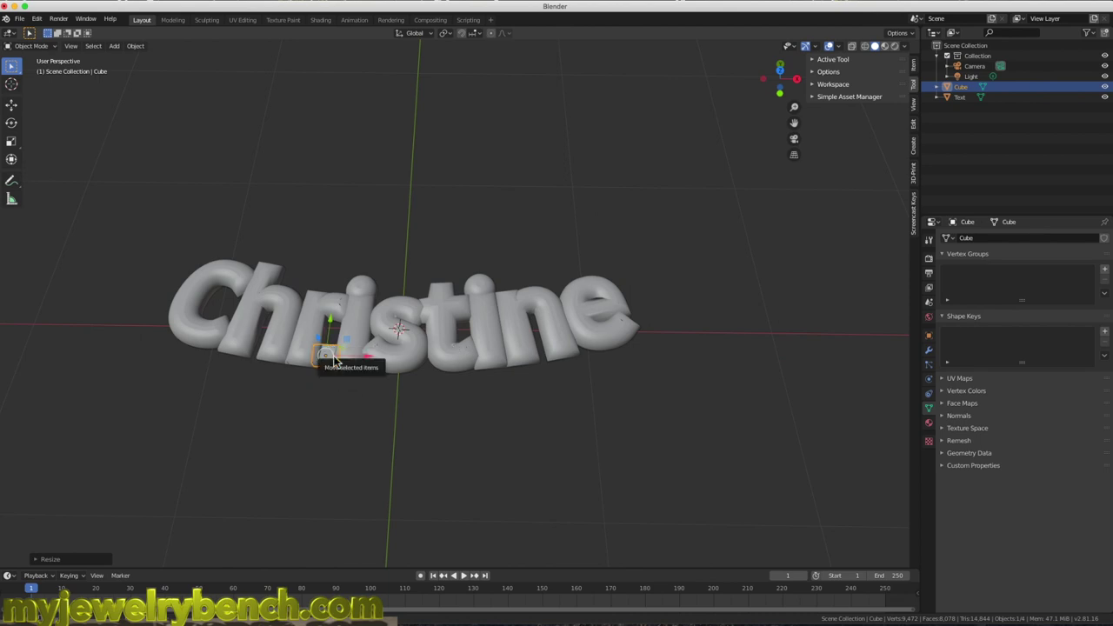
{"action": "key", "text": "r"}
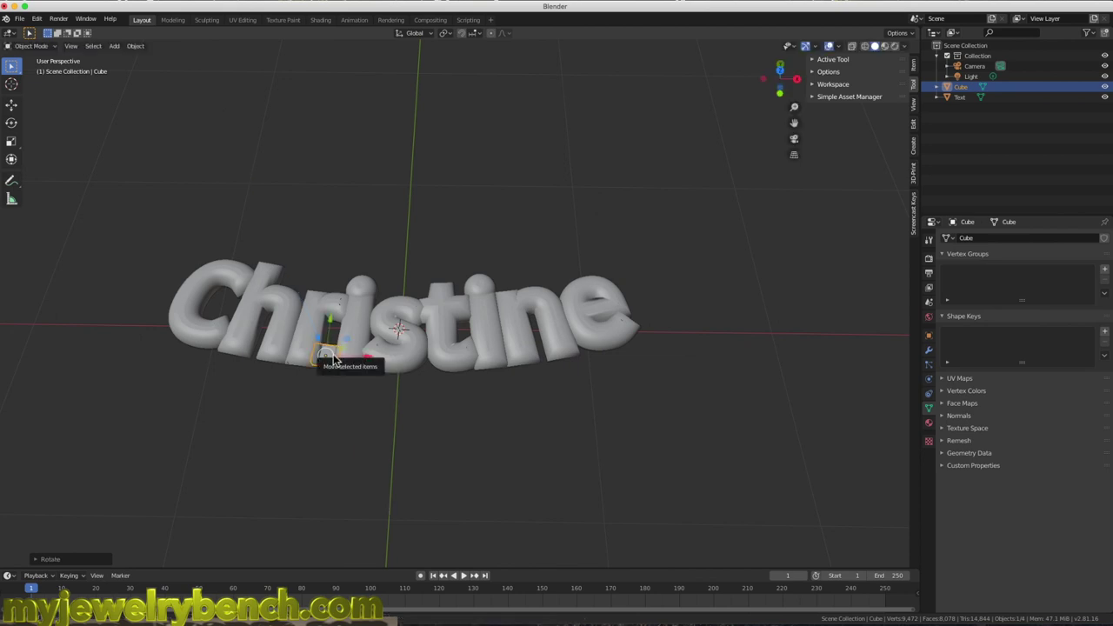
- Duplicate the cube support and rotate the copy into place beneath the C
{"action": "key", "text": "shift+d"}
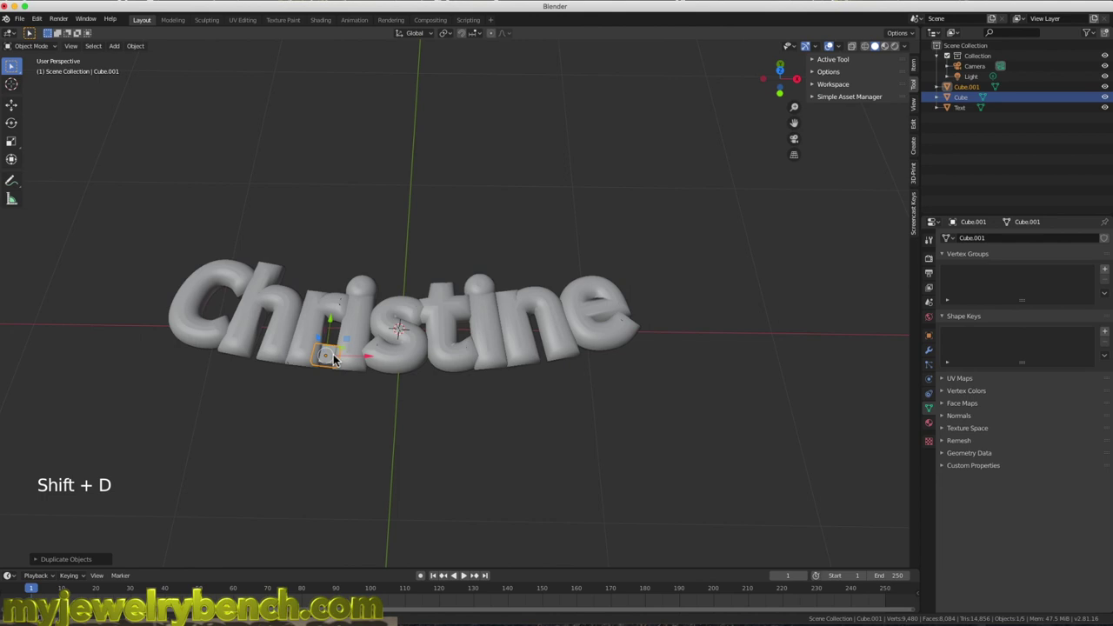
{"action": "left_click", "coordinate": [376, 358]}
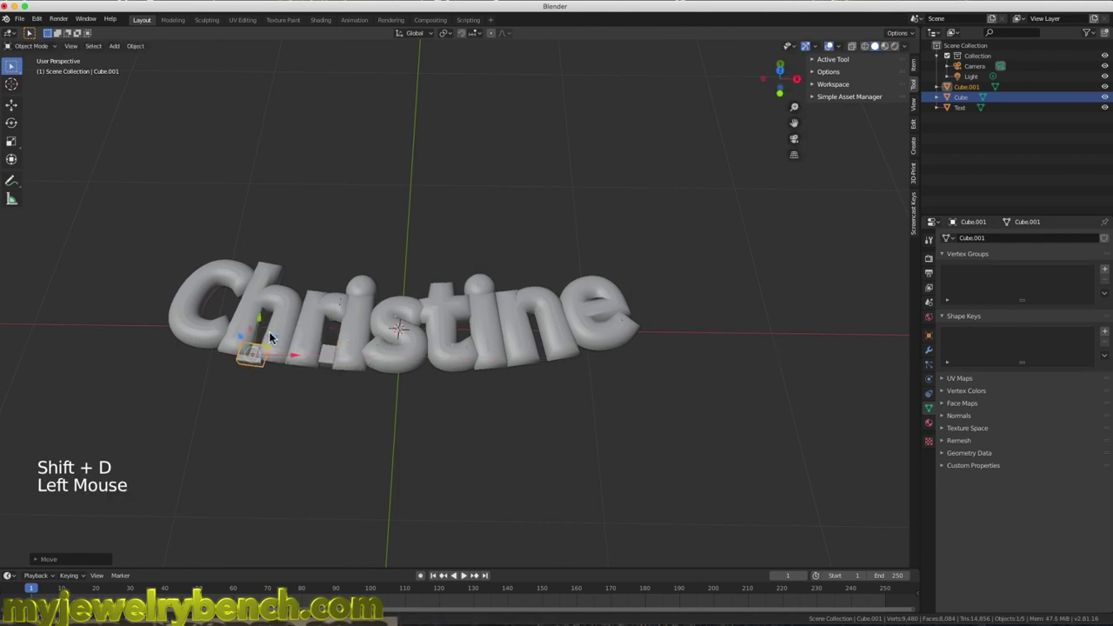
{"action": "left_click", "coordinate": [267, 325]}
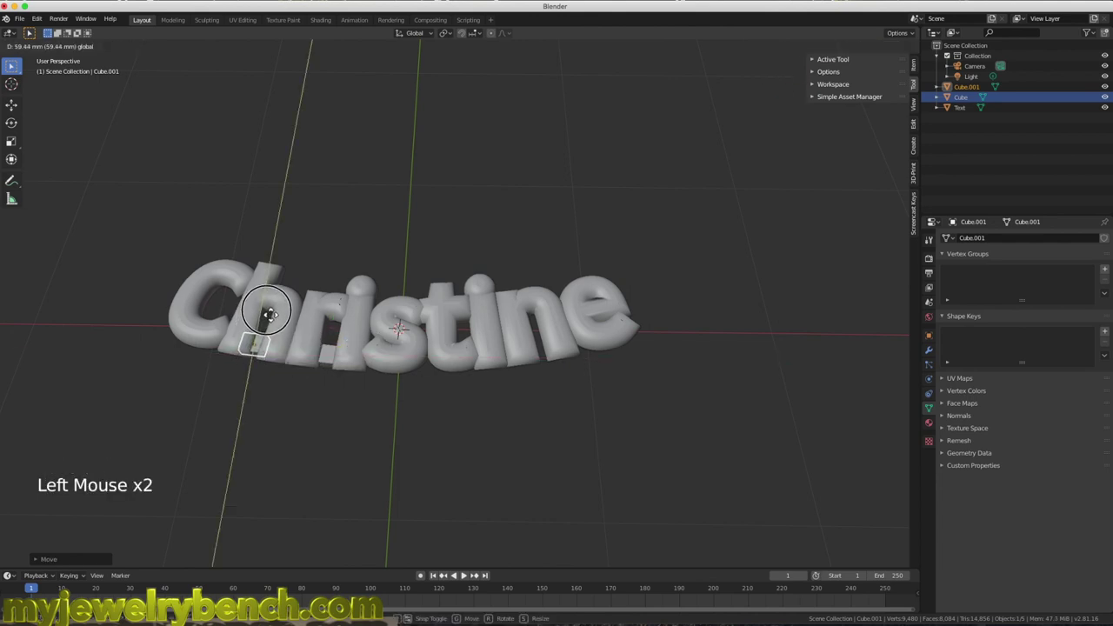
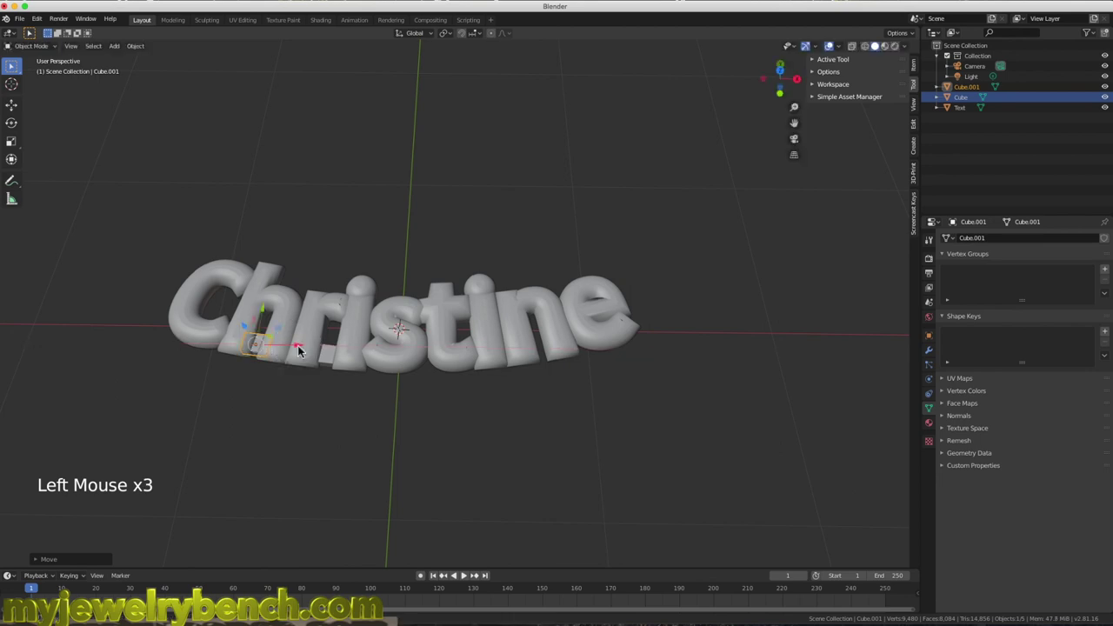
{"action": "key", "text": "r"}
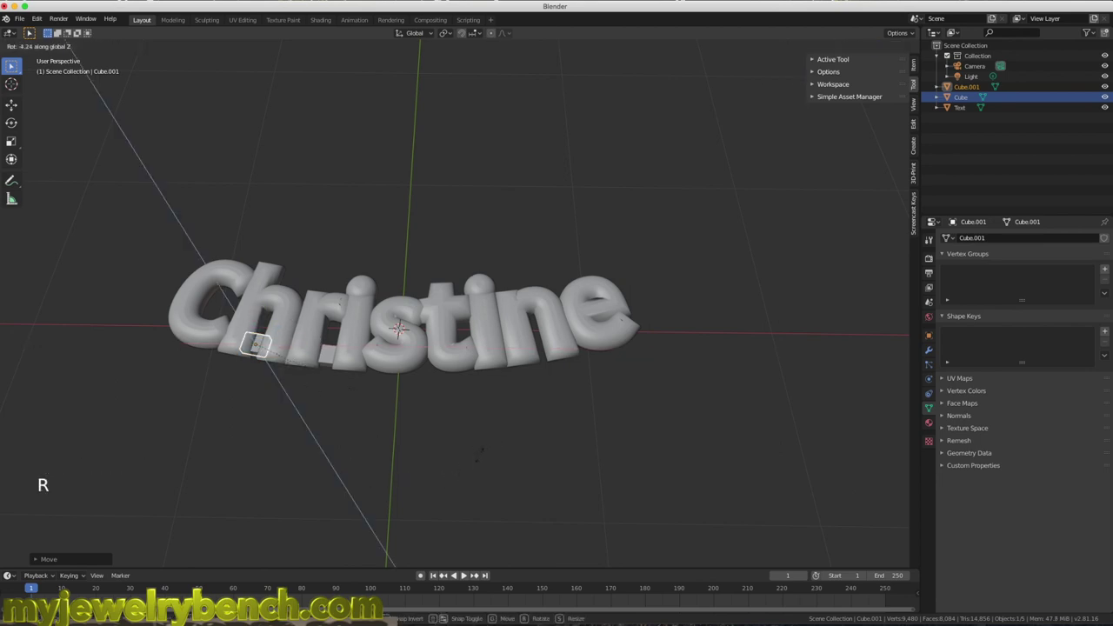
- Duplicate a third cube support and rotate it to sit under the e
{"action": "key", "text": "shift+d"}
{"action": "left_click", "coordinate": [304, 349]}
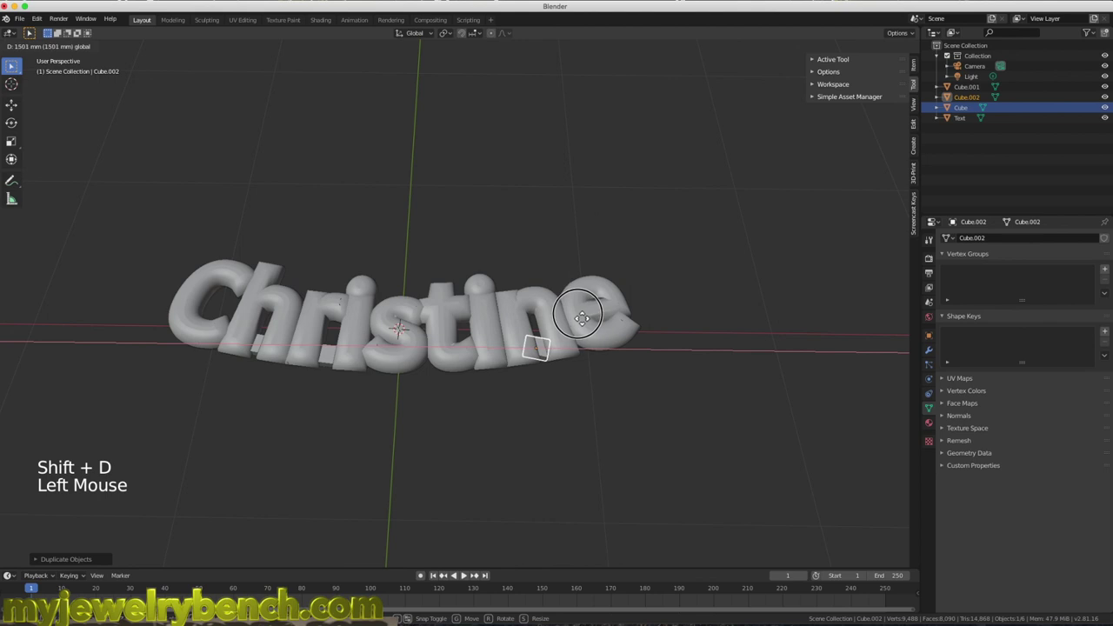
{"action": "key", "text": "r"}
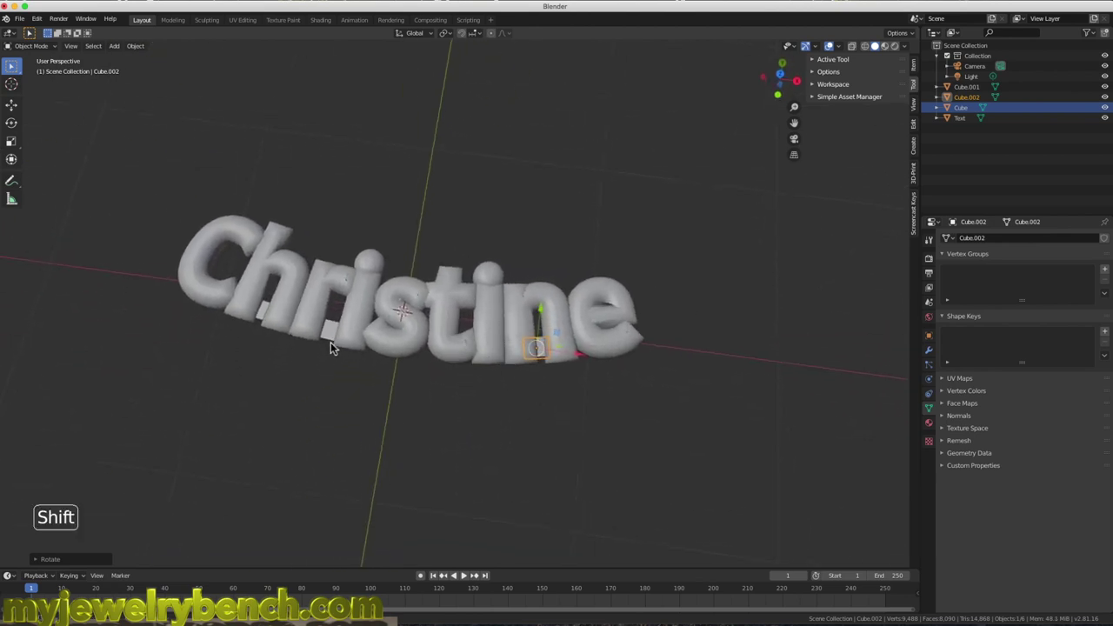
- Join the three cube supports with the Christine lettering into one mesh
{"action": "left_click", "coordinate": [334, 336]}
{"action": "left_click", "coordinate": [267, 316]}
{"action": "left_click", "coordinate": [292, 290]}
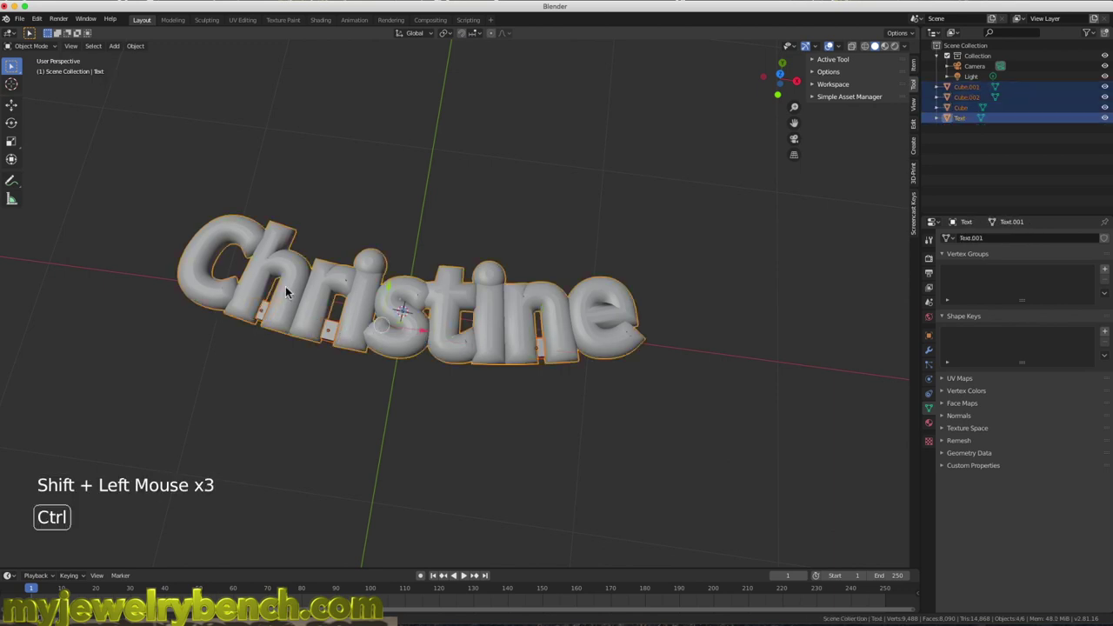
{"action": "key", "text": "ctrl+j"}
- Add a torus with smoother segments and shrink it to jump-ring size
{"action": "key", "text": "shift+a"}
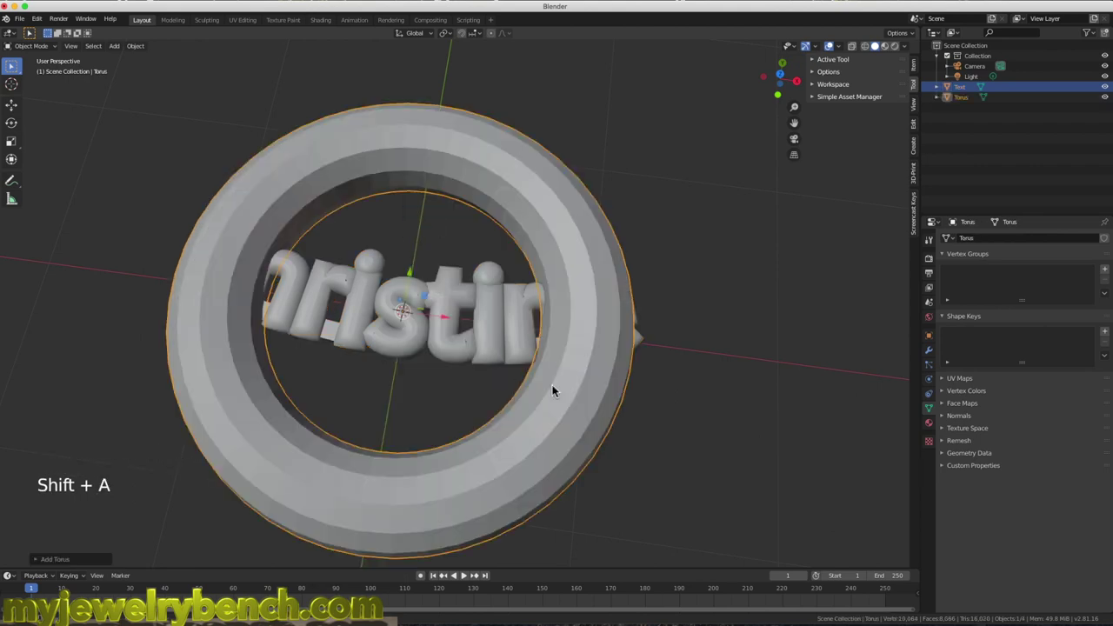
{"action": "left_click", "coordinate": [69, 567]}
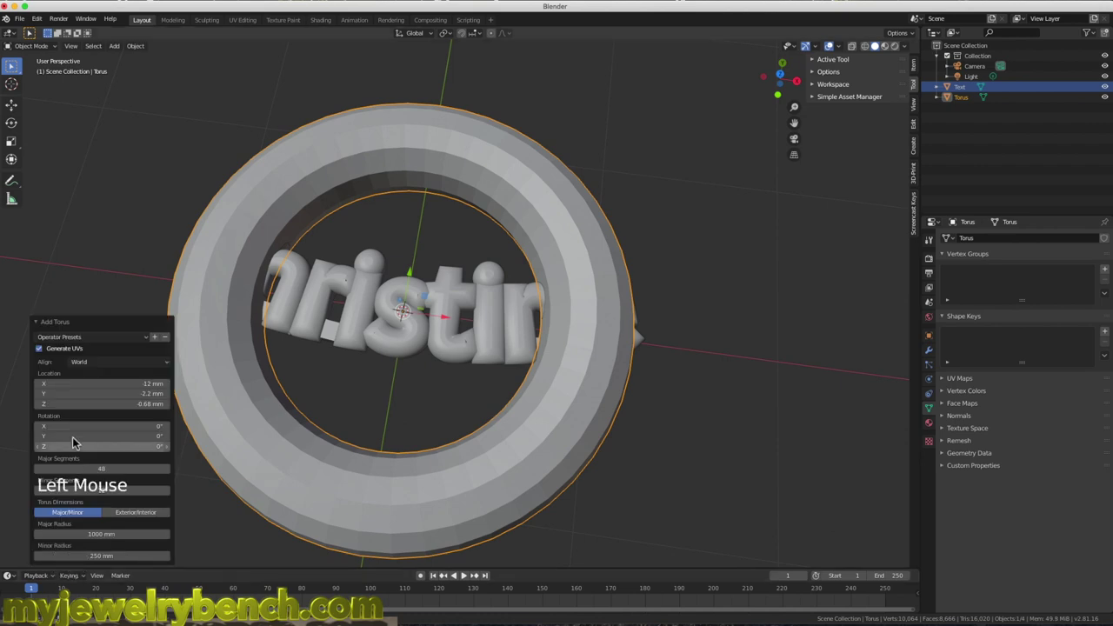
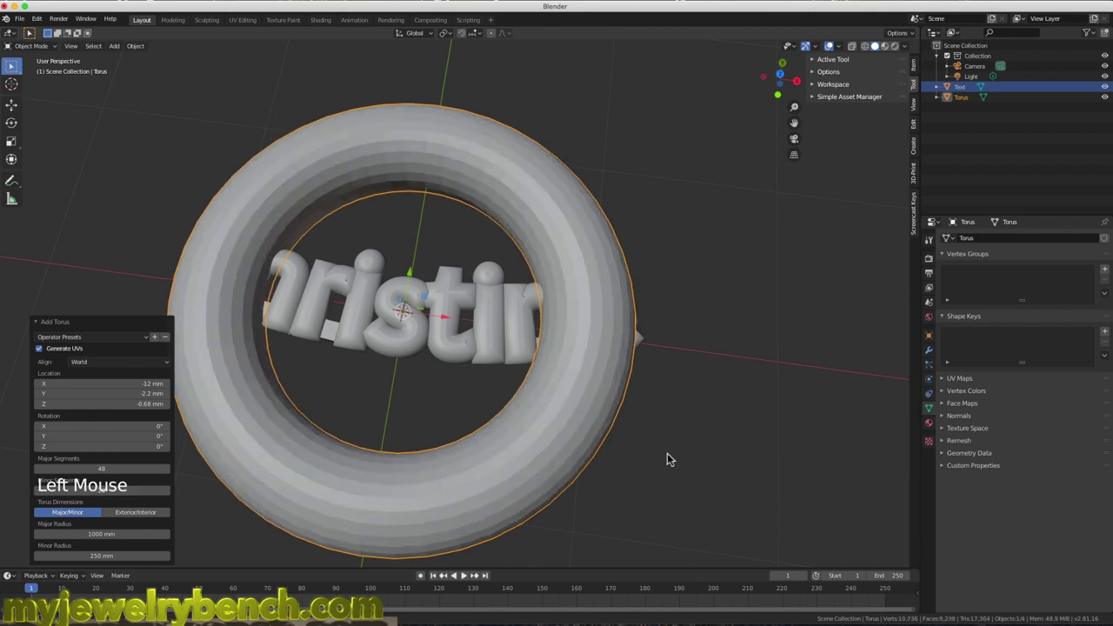
{"action": "key", "text": "s"}
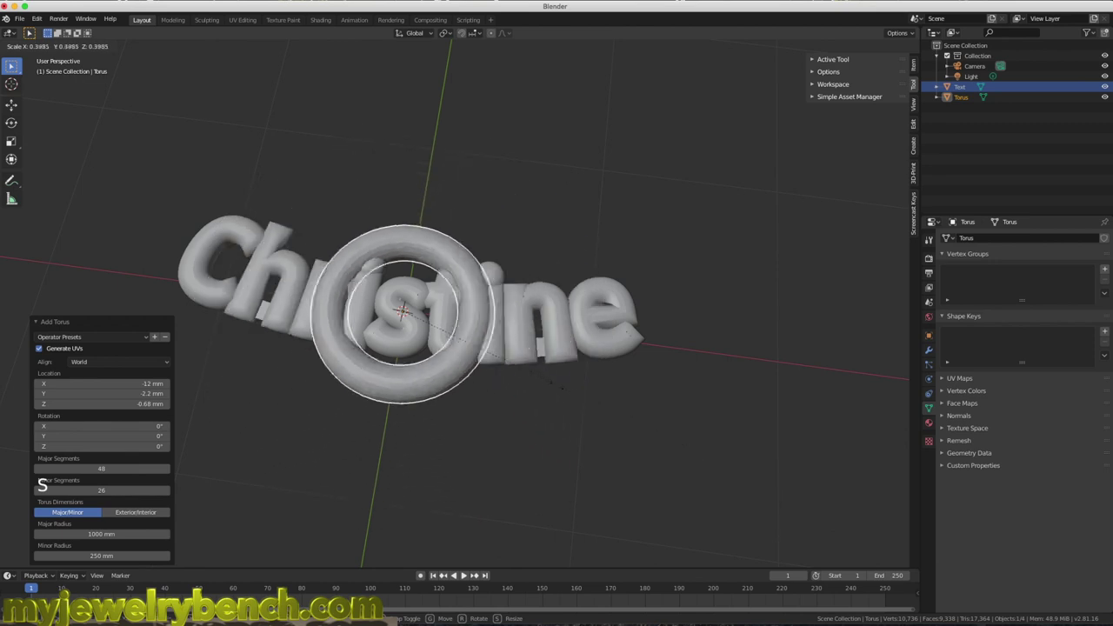
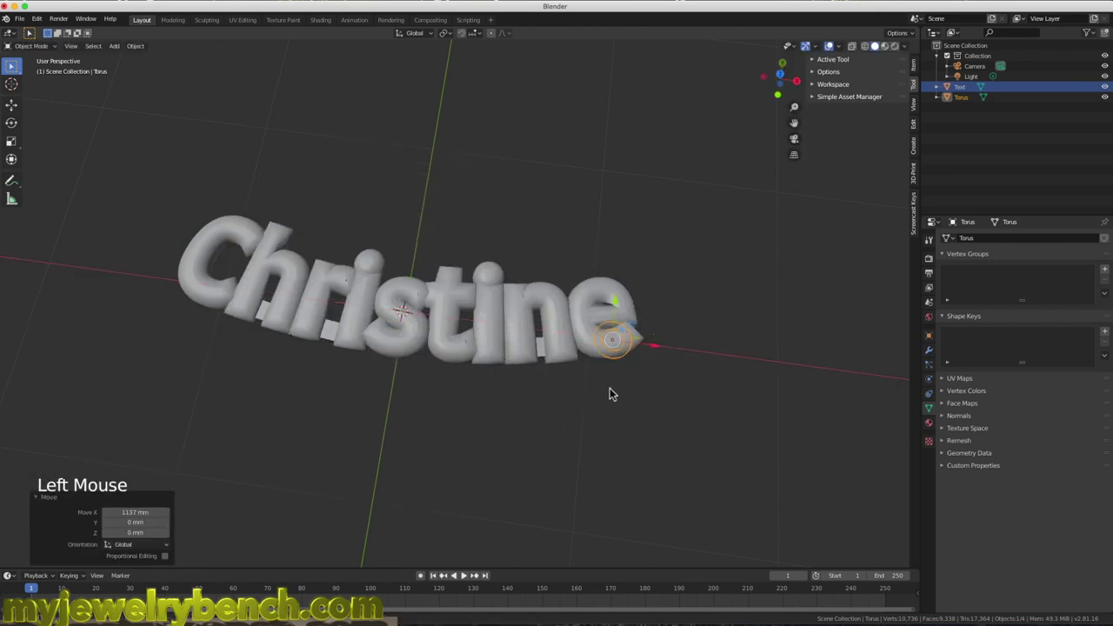
- From Top view, move the ring just past the tip of the final e so it overlaps
{"action": "key", "text": "KP_7"}
{"action": "left_click", "coordinate": [626, 301]}
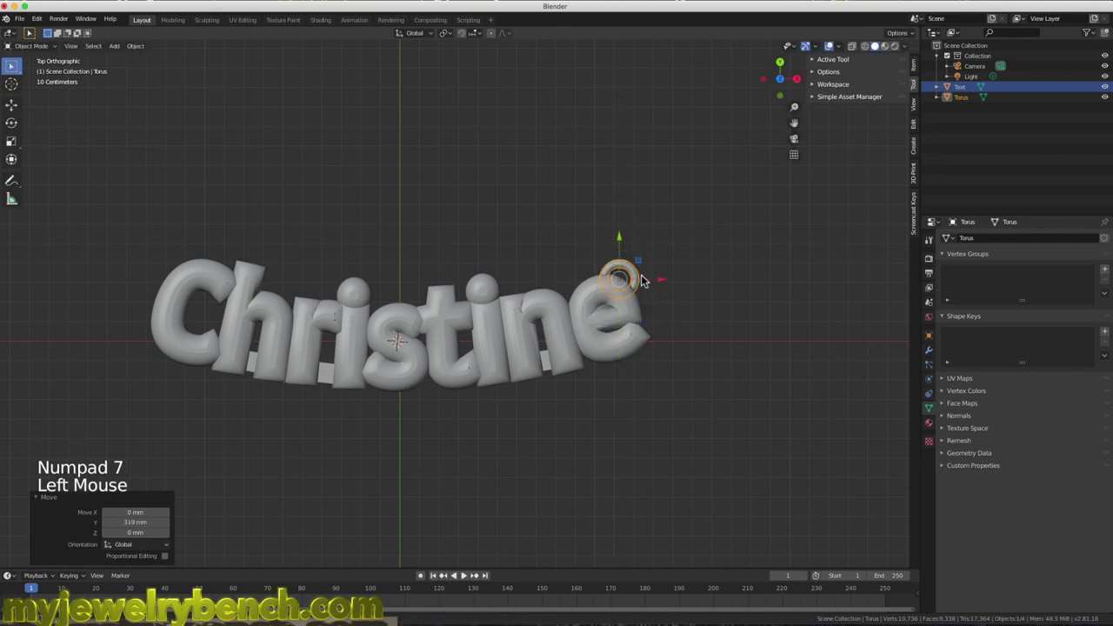
{"action": "left_click", "coordinate": [661, 281]}
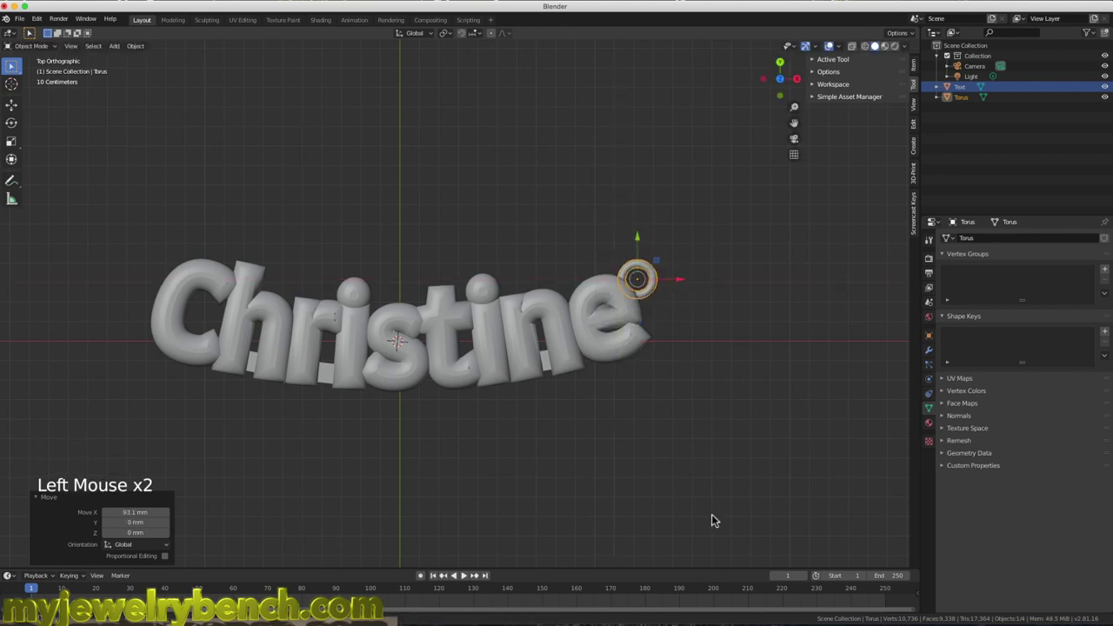
{"action": "key", "text": "s"}
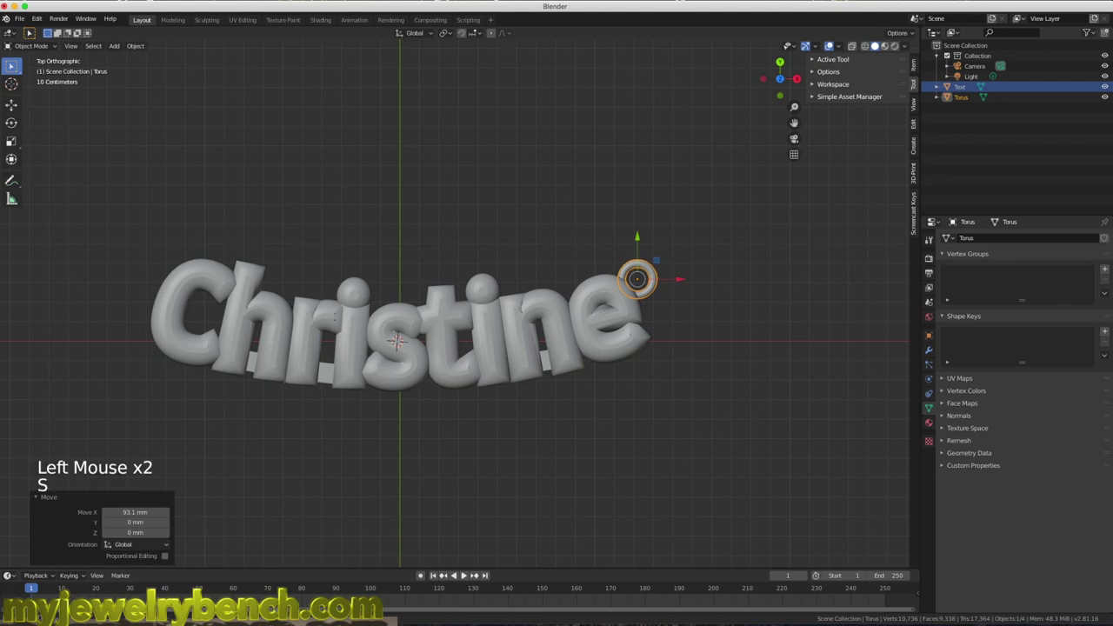
{"action": "key", "text": "s"}
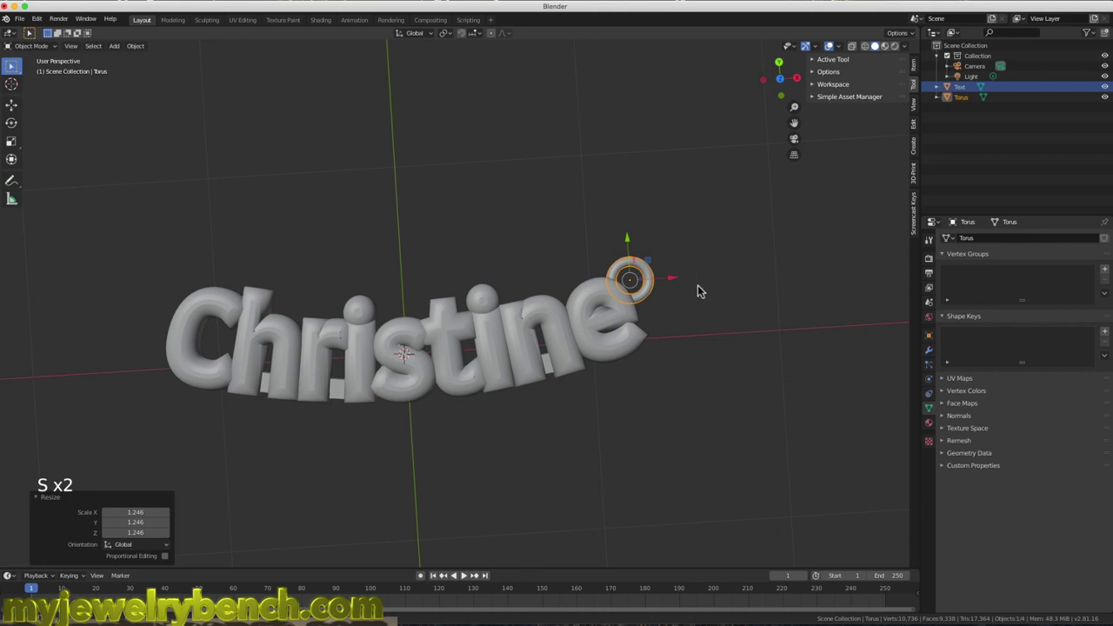
{"action": "left_click", "coordinate": [673, 281]}
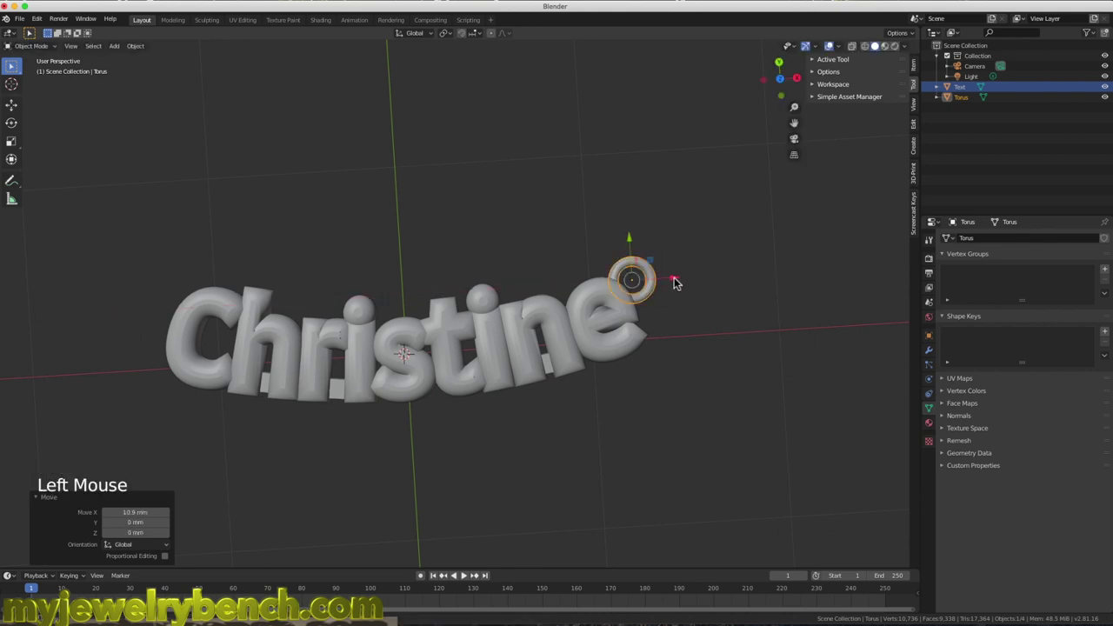
- Duplicate the jump ring and move the copy to the left edge of the C
{"action": "key", "text": "shift+d"}
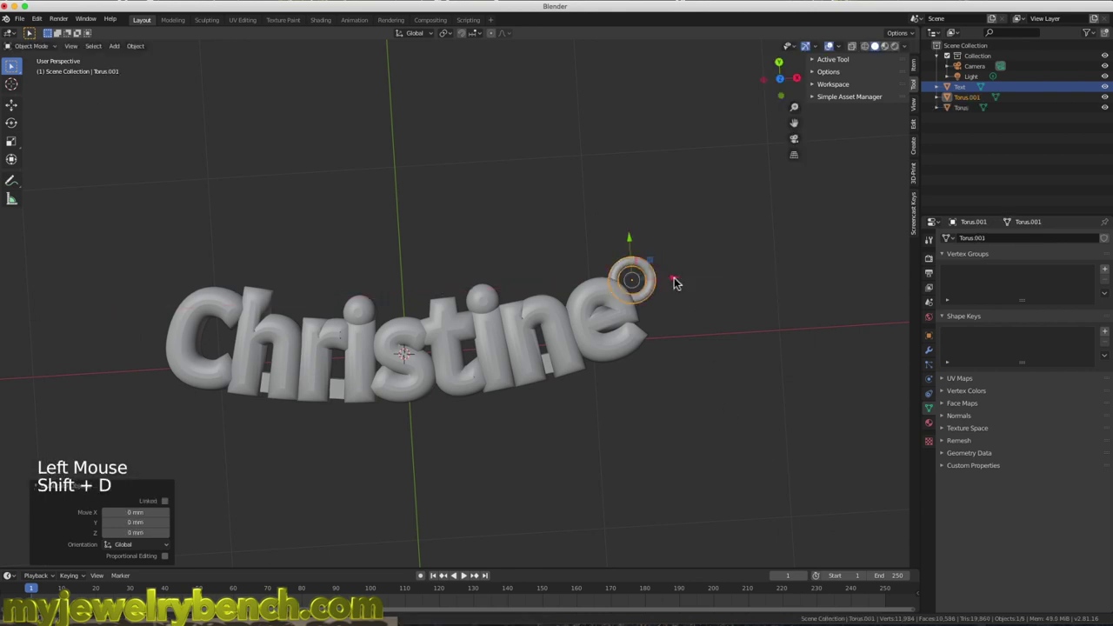
{"action": "left_click", "coordinate": [676, 281]}
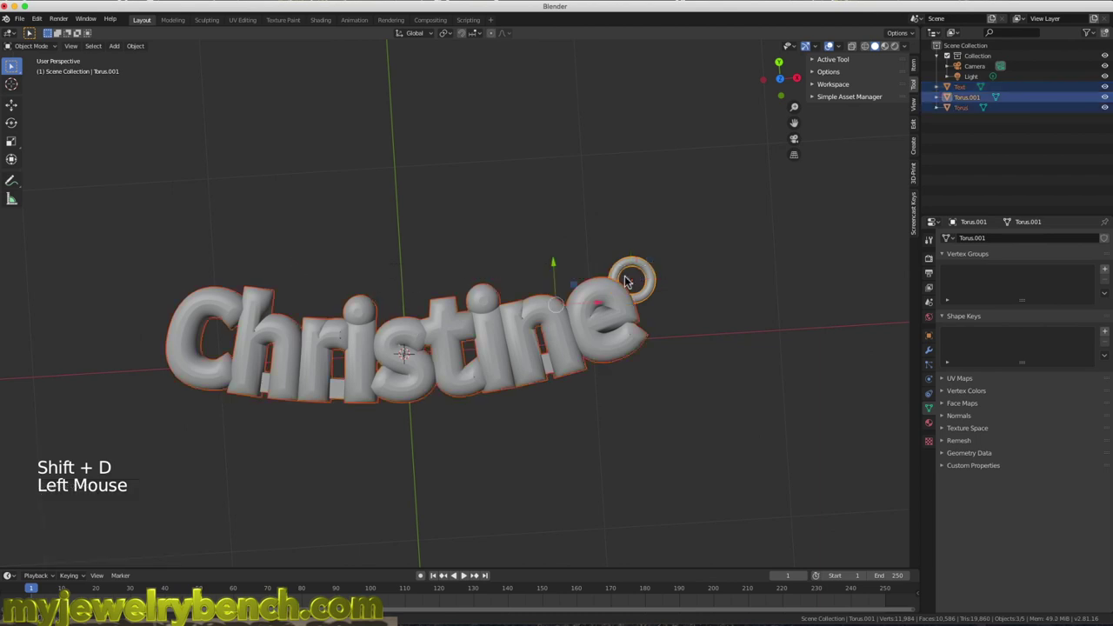
{"action": "key", "text": "Escape"}
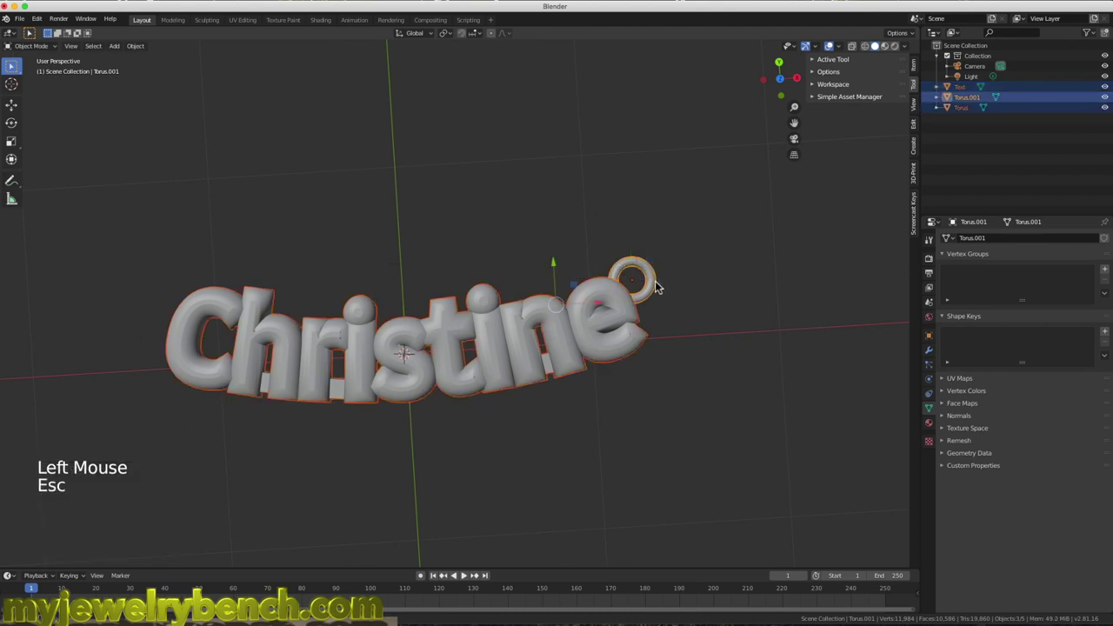
{"action": "left_click", "coordinate": [656, 285]}
{"action": "left_click", "coordinate": [676, 282]}
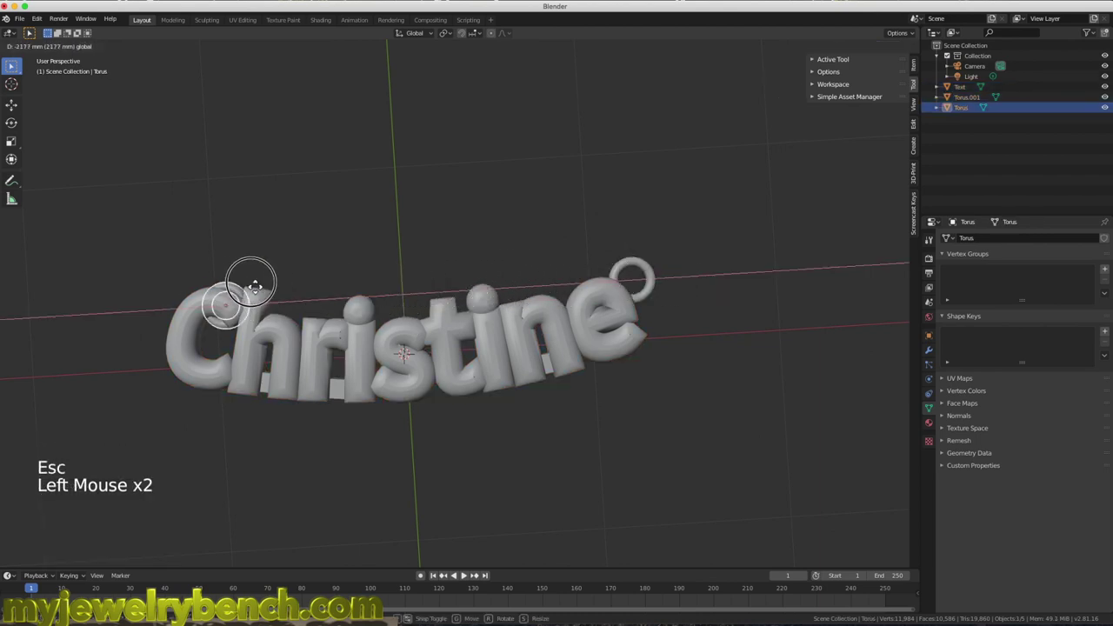
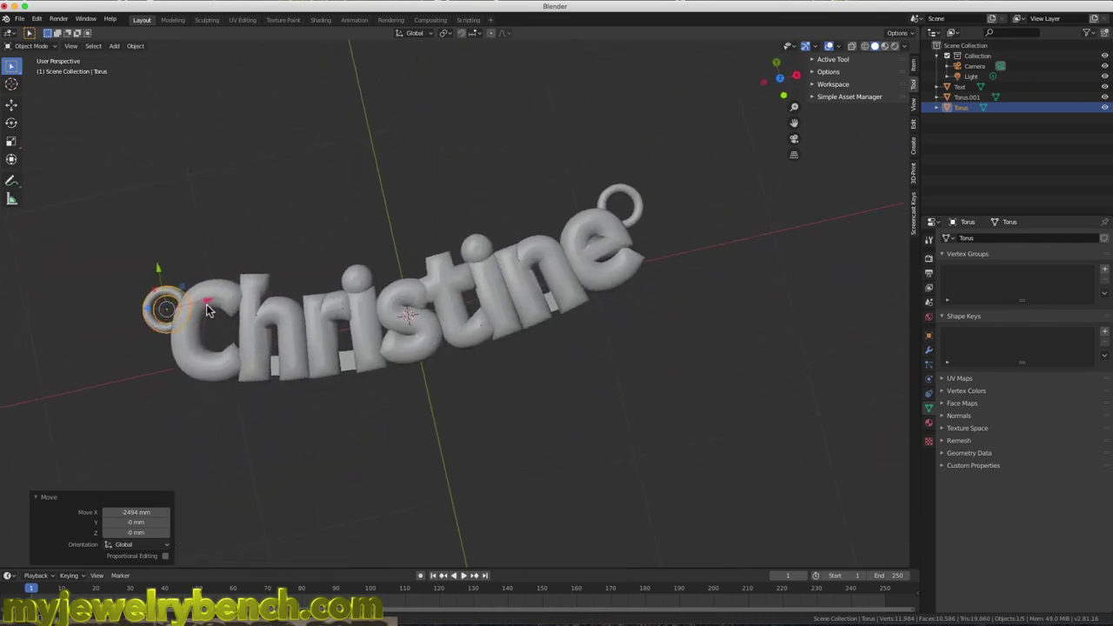
- Join both jump rings with the Christine lettering into one mesh
{"action": "left_click", "coordinate": [547, 290]}
{"action": "left_click", "coordinate": [652, 245]}
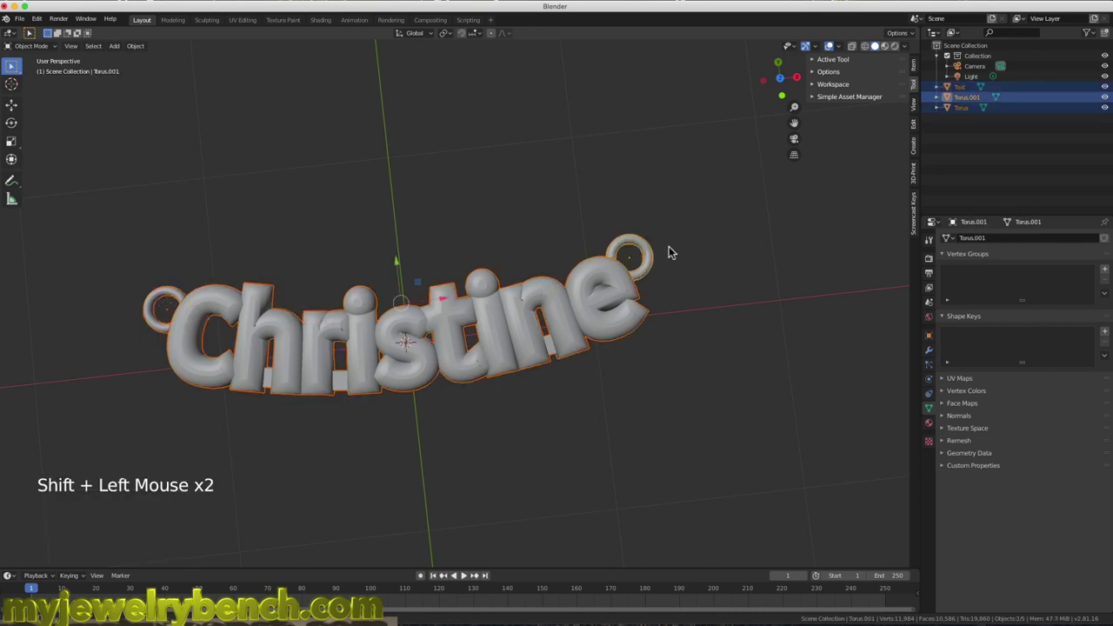
{"action": "key", "text": "ctrl+j"}
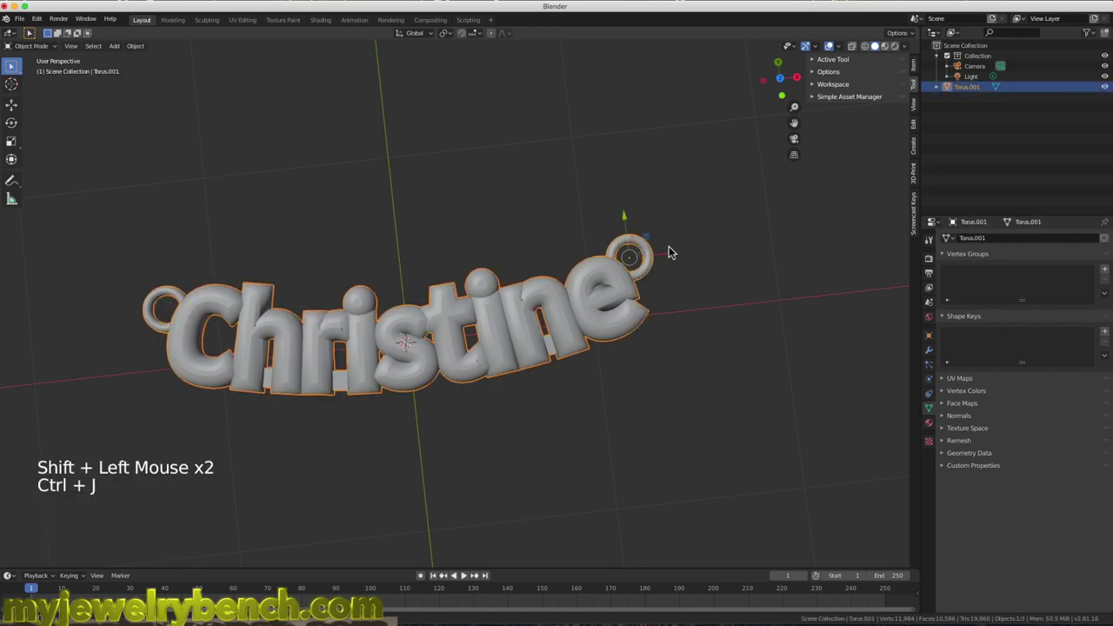